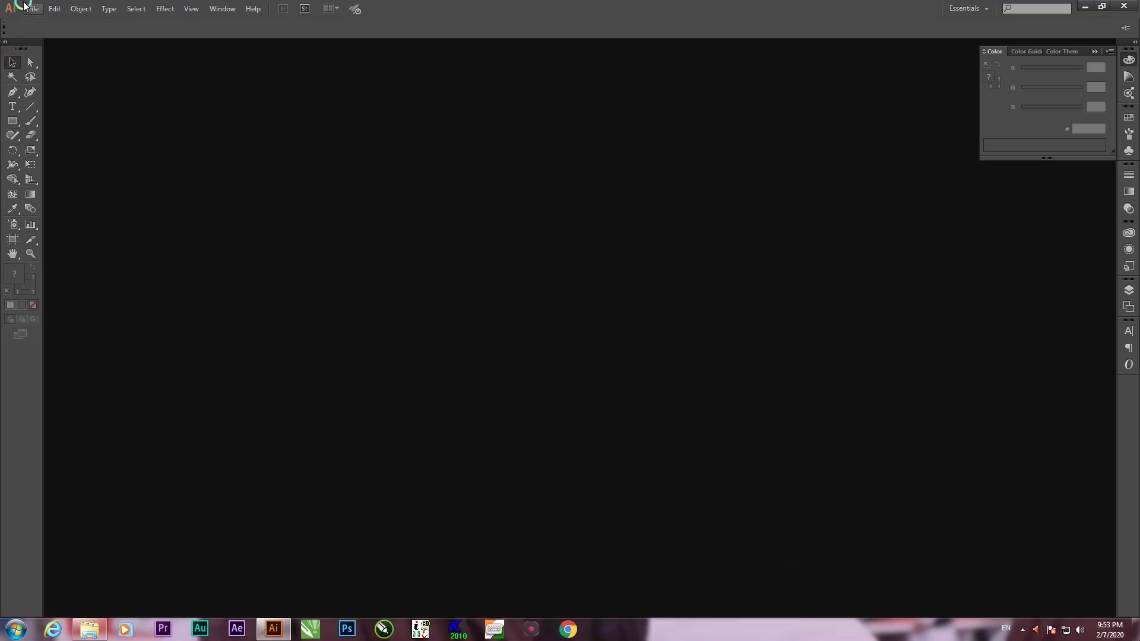
# Create the untitled 1280×720 px RGB document and fit its blank artboard in view.
pyautogui.moveTo(37, 6); pyautogui.dragTo(392, 257)
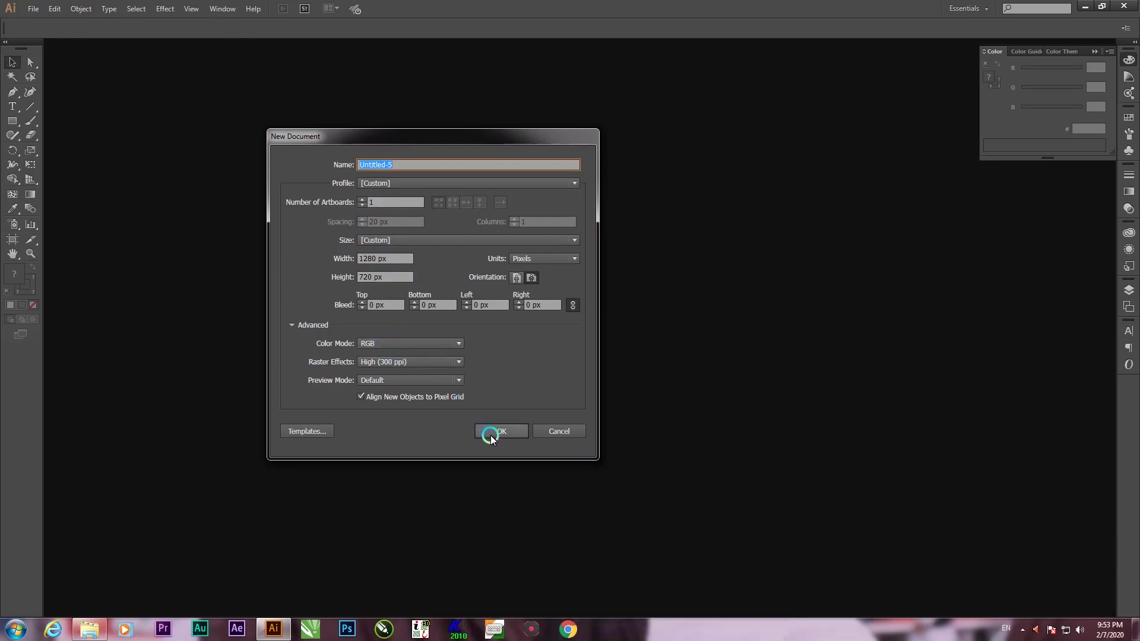
pyautogui.click(495, 439)
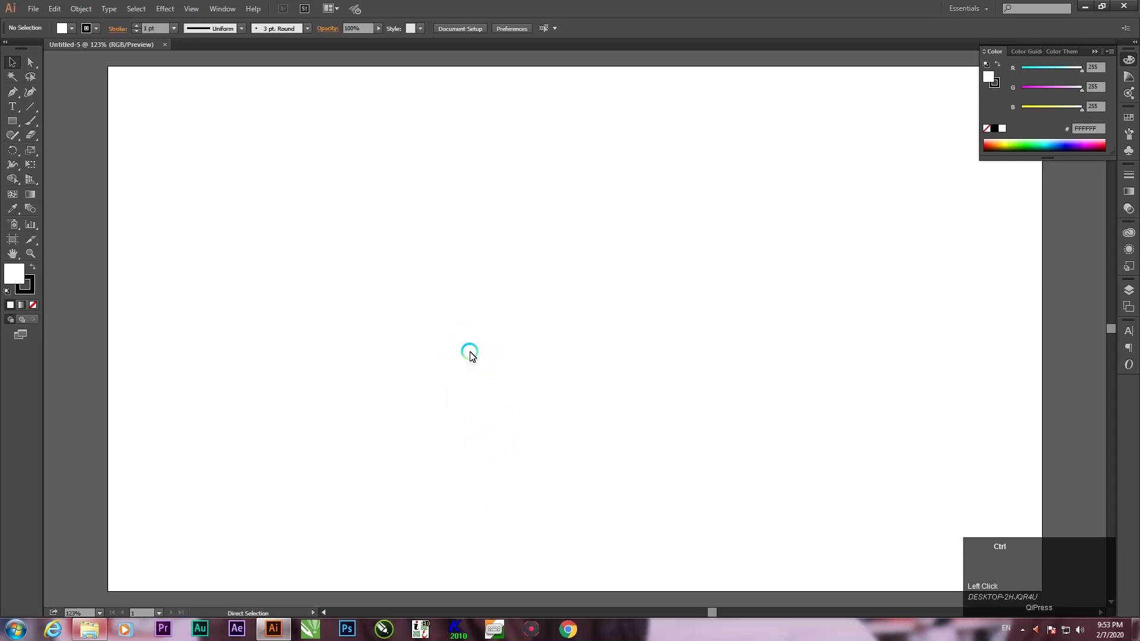
pyautogui.press('ctrl+=')
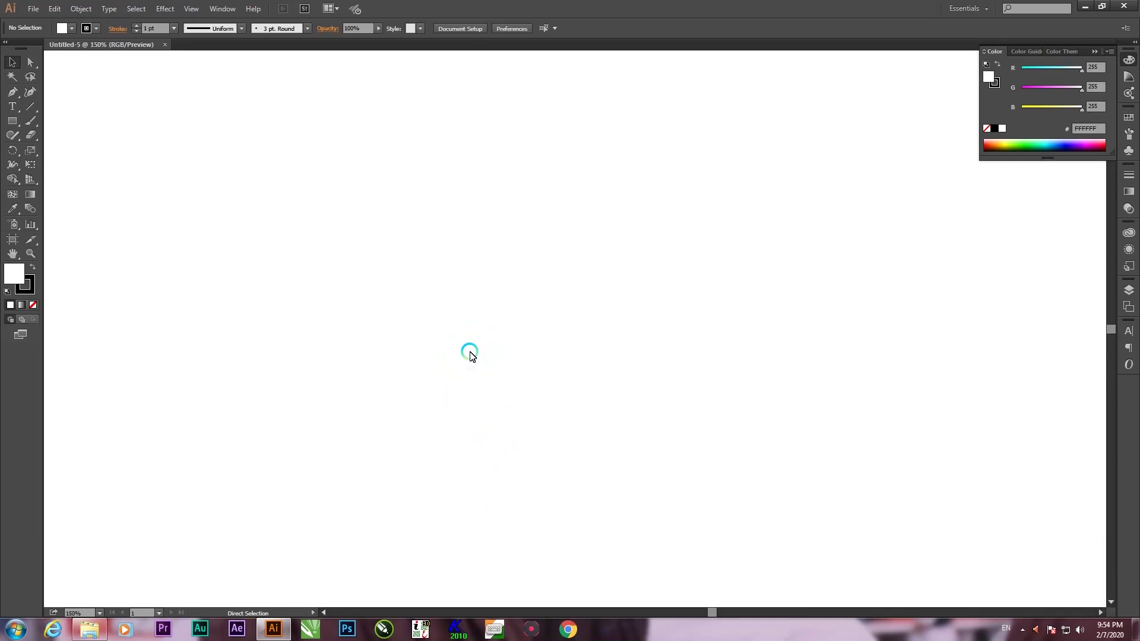
pyautogui.press('ctrl+=')
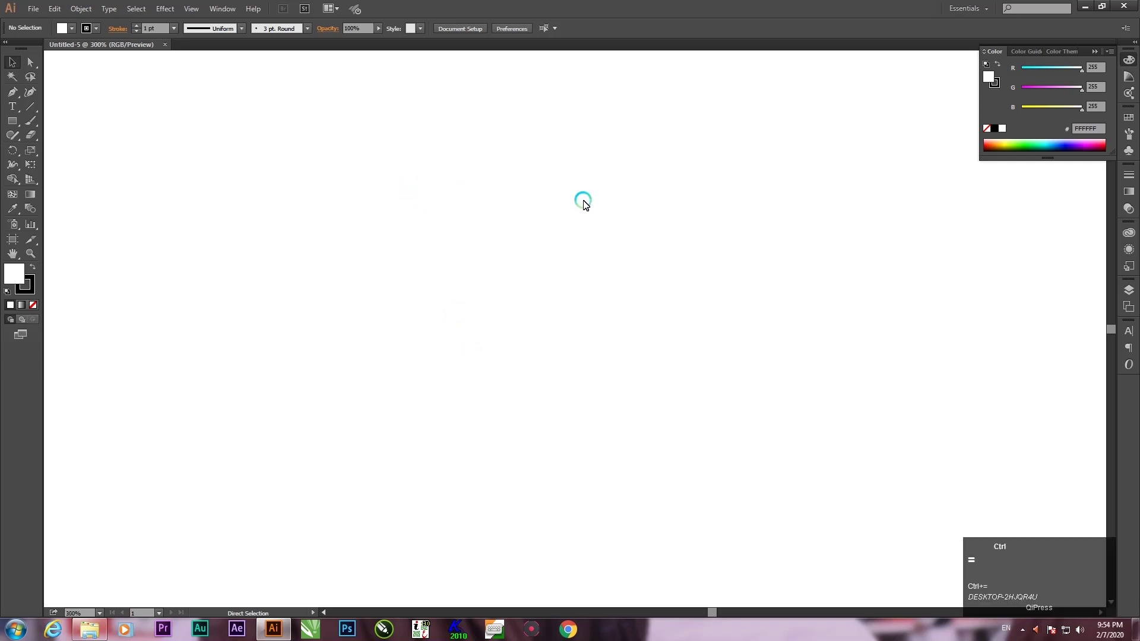
pyautogui.press('ctrl+-')
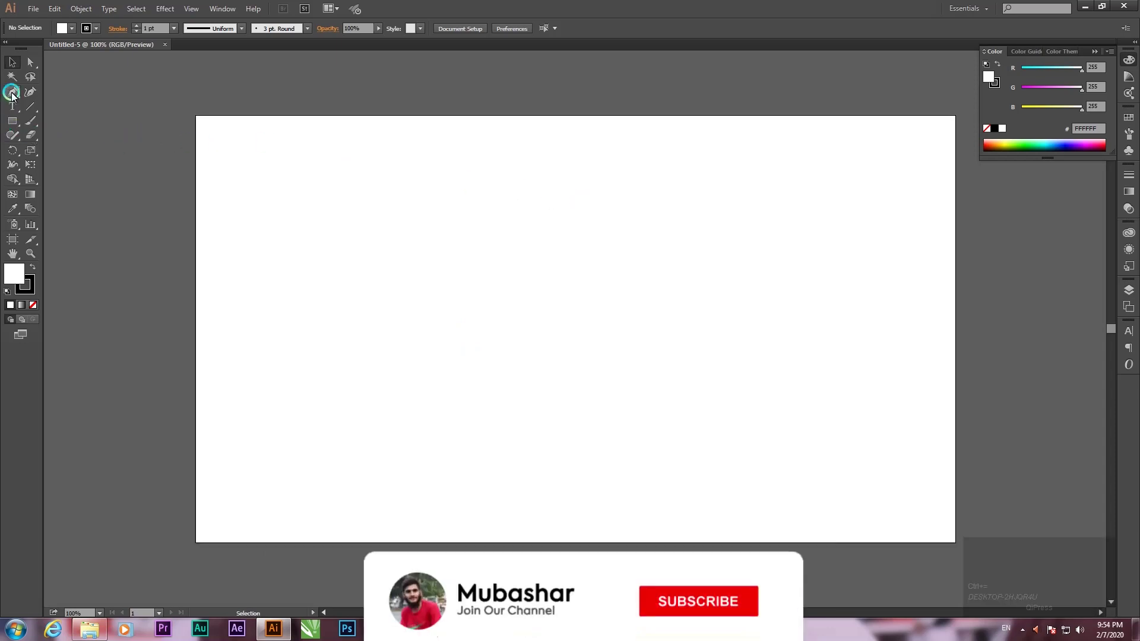
# Draw a smooth wavy Pen path extending anchor by anchor toward the artboard's right edge.
pyautogui.click(16, 96)
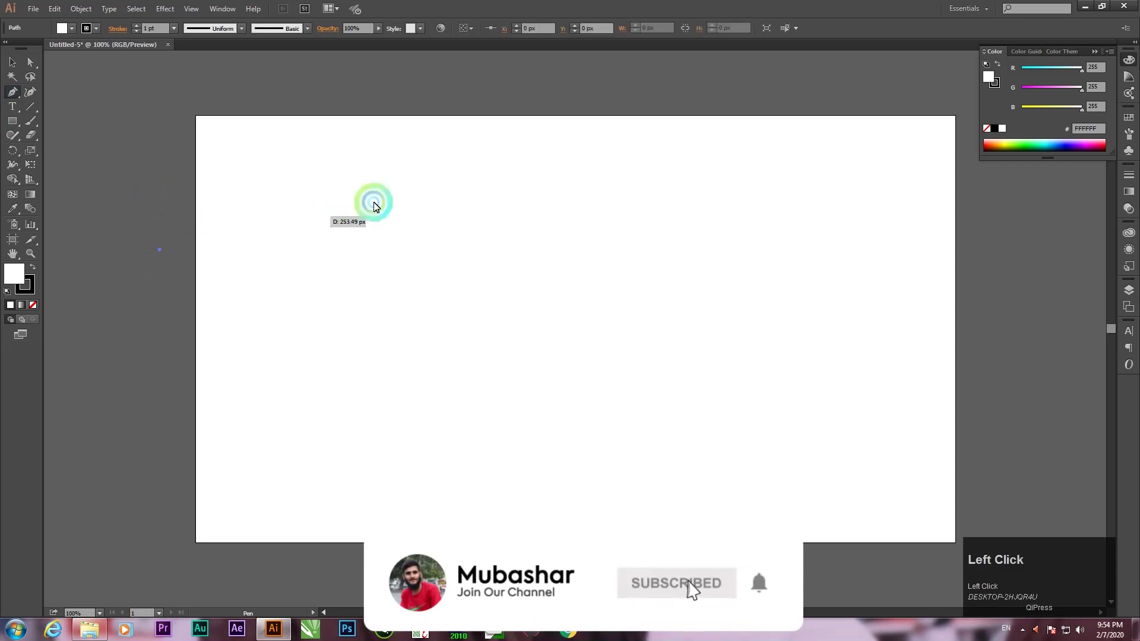
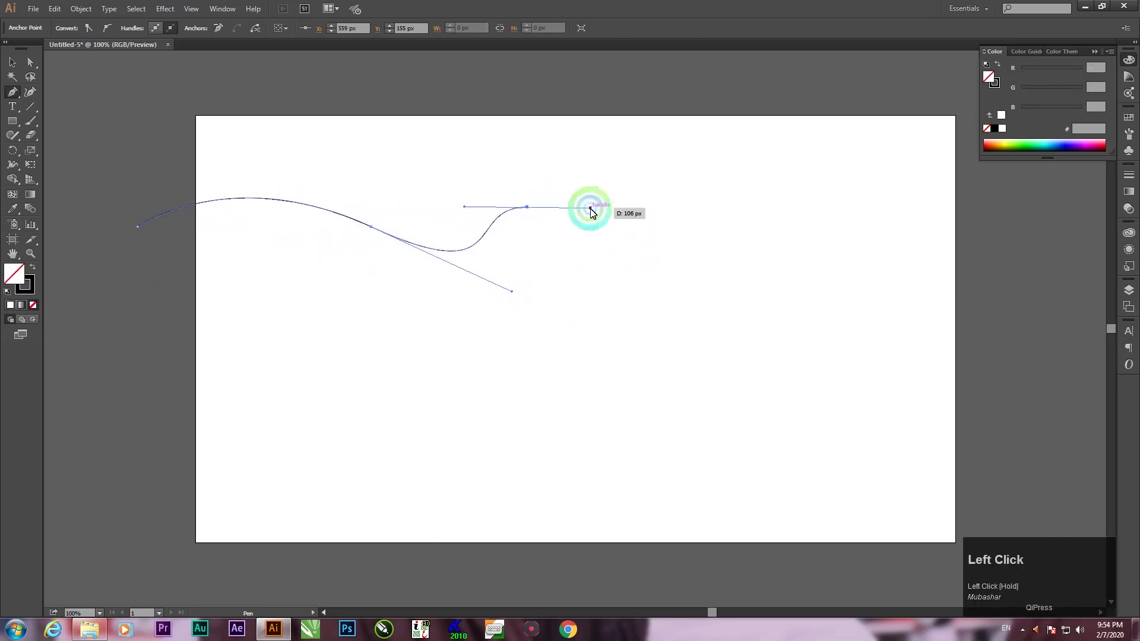
pyautogui.press('ctrl+z')
pyautogui.moveTo(653, 218); pyautogui.dragTo(821, 233)
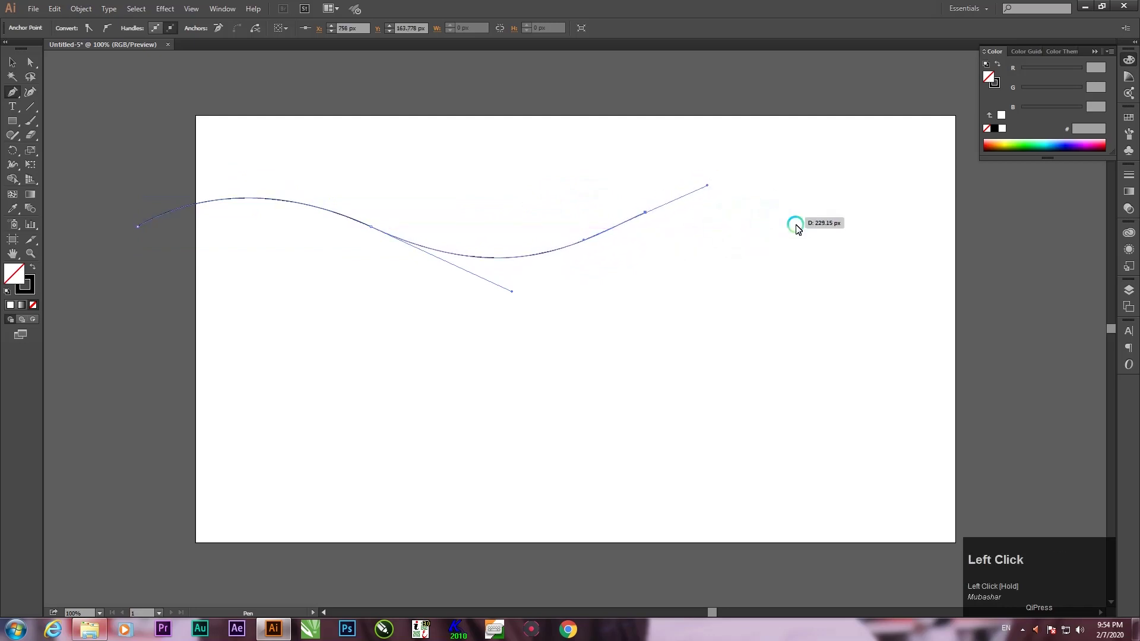
pyautogui.moveTo(847, 243); pyautogui.dragTo(924, 229)
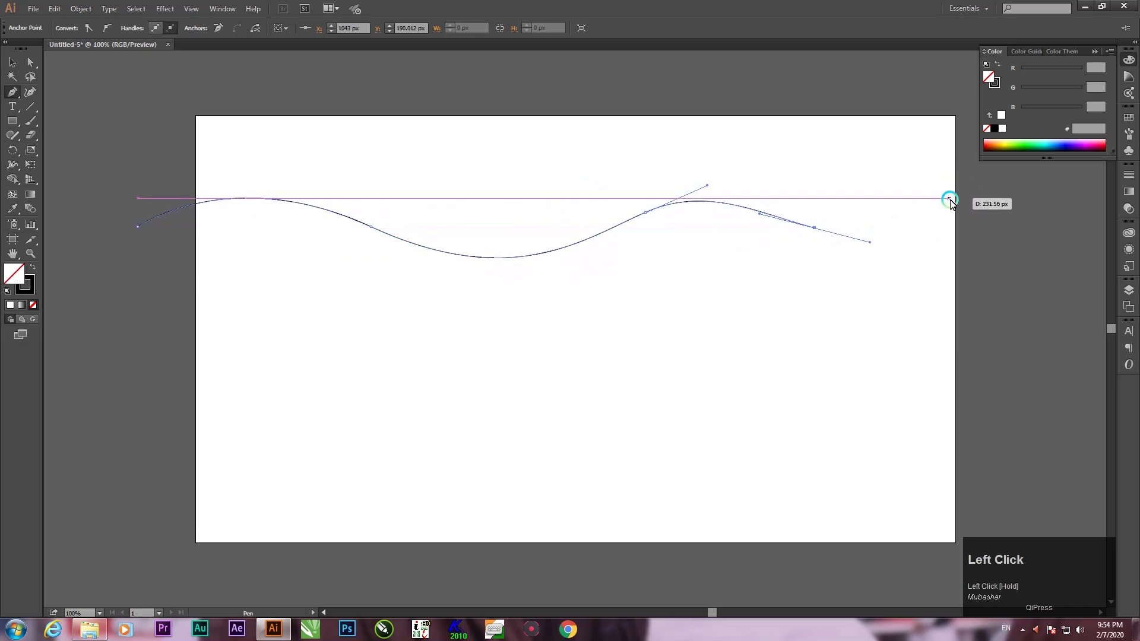
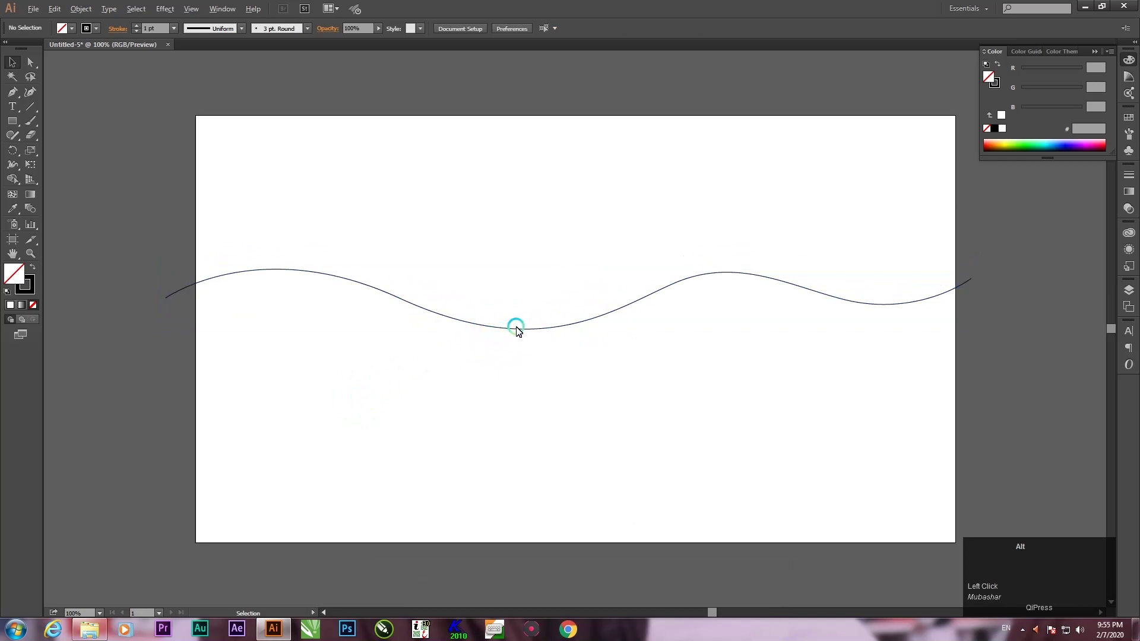
# Duplicate the wave, reflect the copy vertically and move it down over the original.
pyautogui.moveTo(520, 307); pyautogui.dragTo(522, 291)
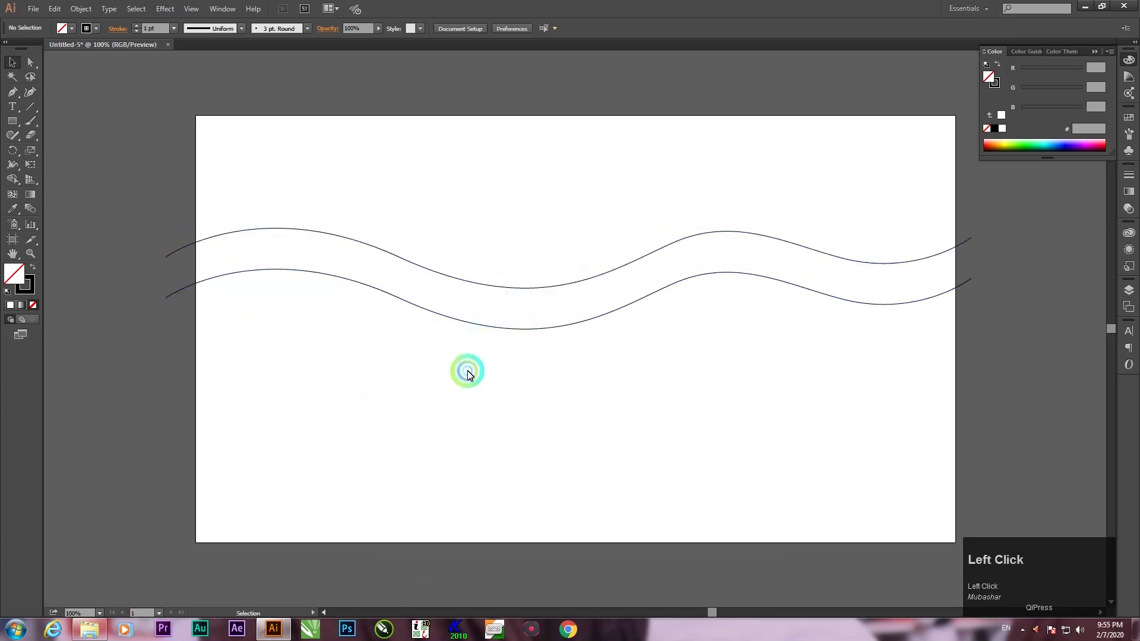
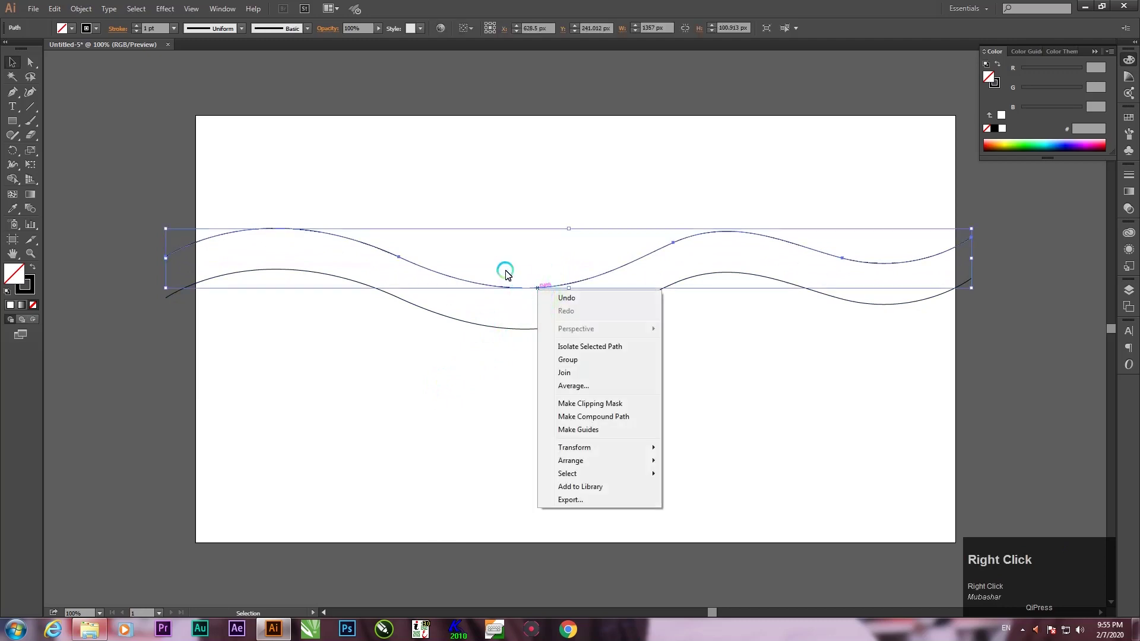
pyautogui.click(471, 385)
pyautogui.click(530, 315)
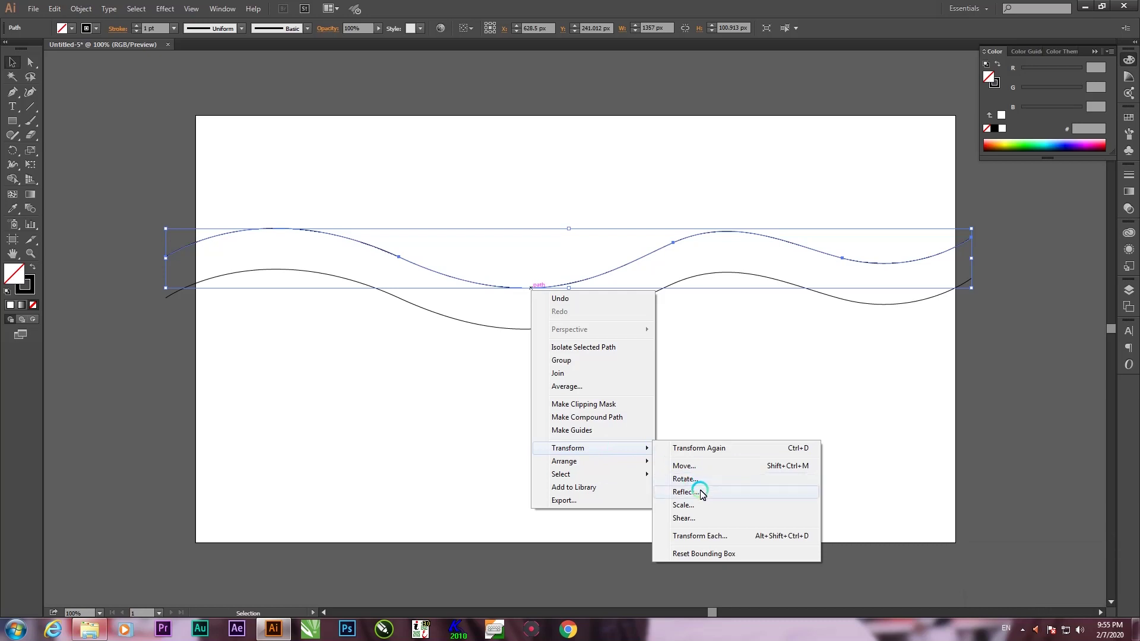
pyautogui.moveTo(704, 493); pyautogui.dragTo(679, 486)
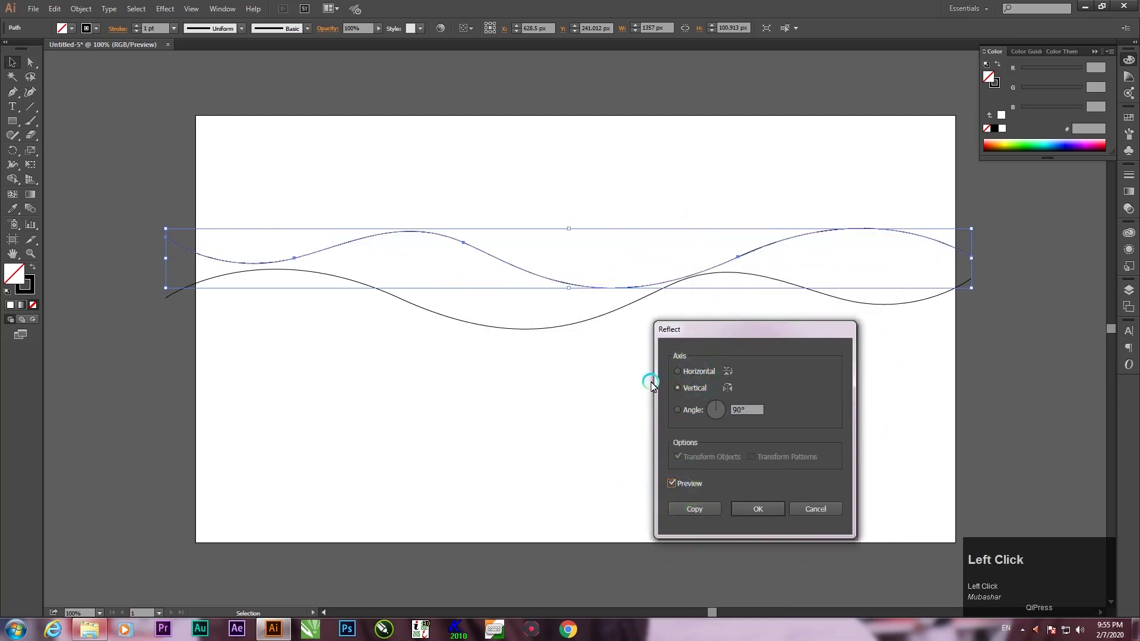
pyautogui.moveTo(704, 343); pyautogui.dragTo(667, 322)
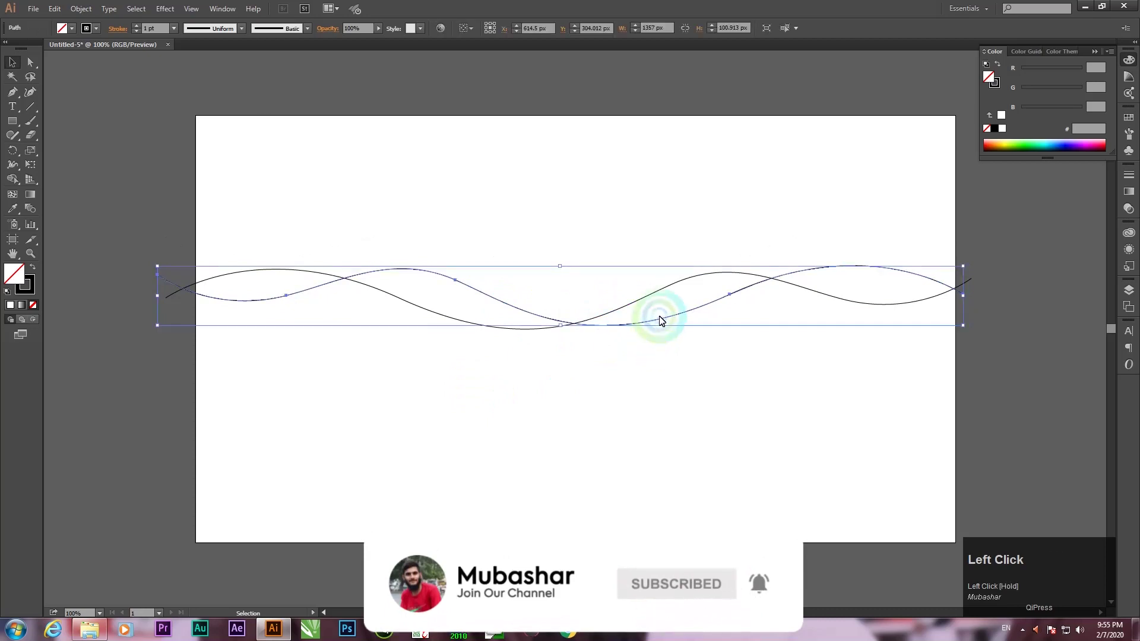
# Reflect the copied wave on the horizontal axis so the two waves interweave like a twist.
pyautogui.rightClick(667, 322)
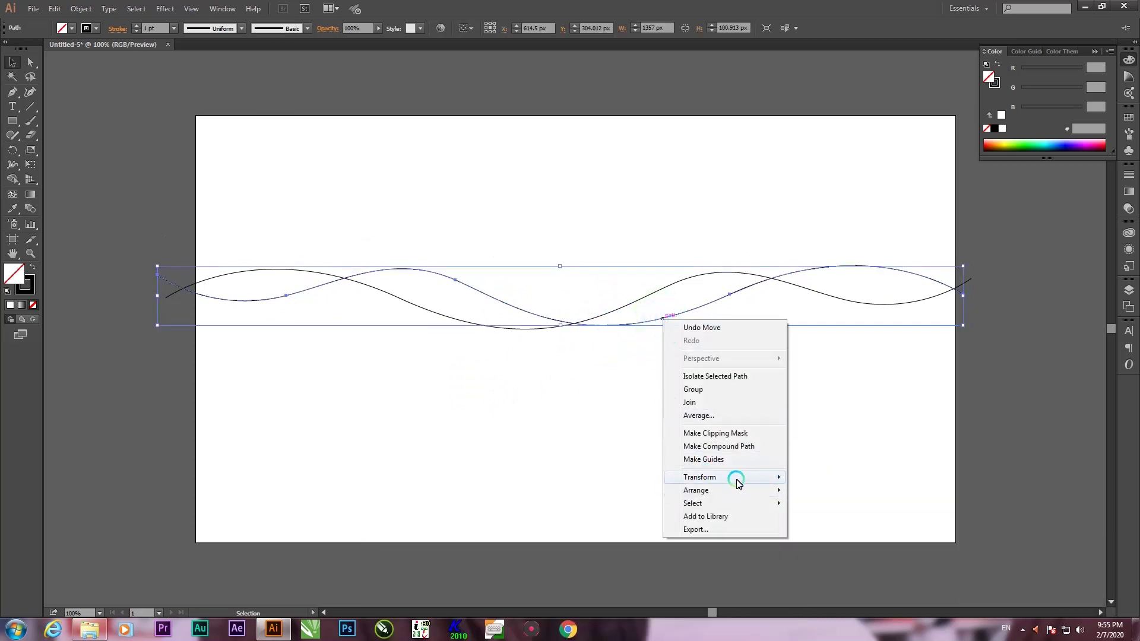
pyautogui.click(840, 527)
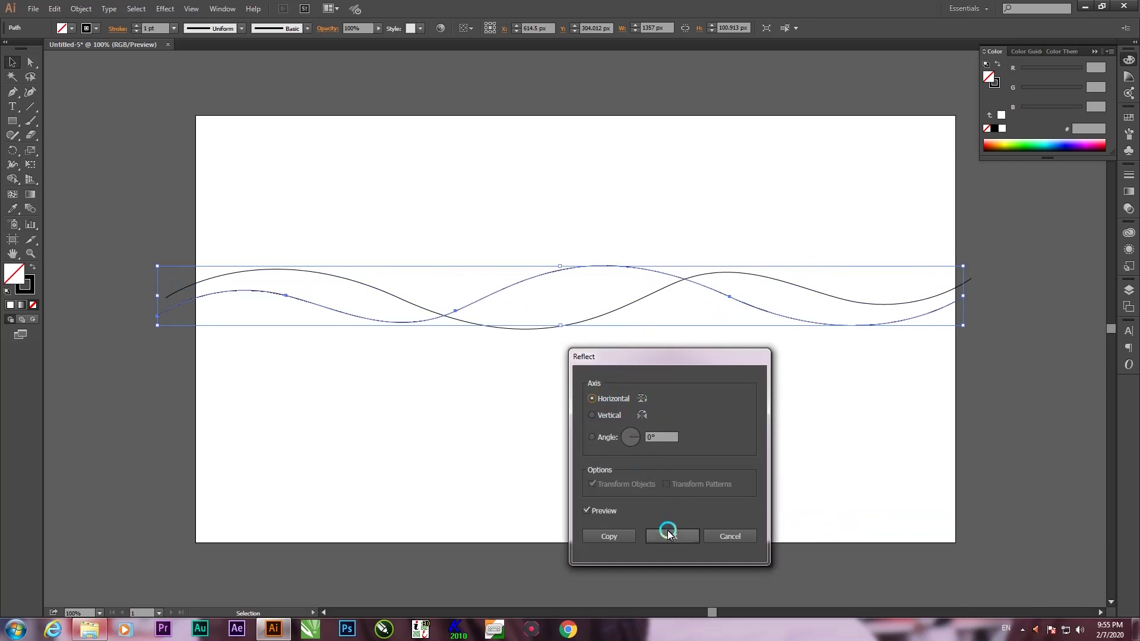
pyautogui.moveTo(672, 536); pyautogui.dragTo(534, 286)
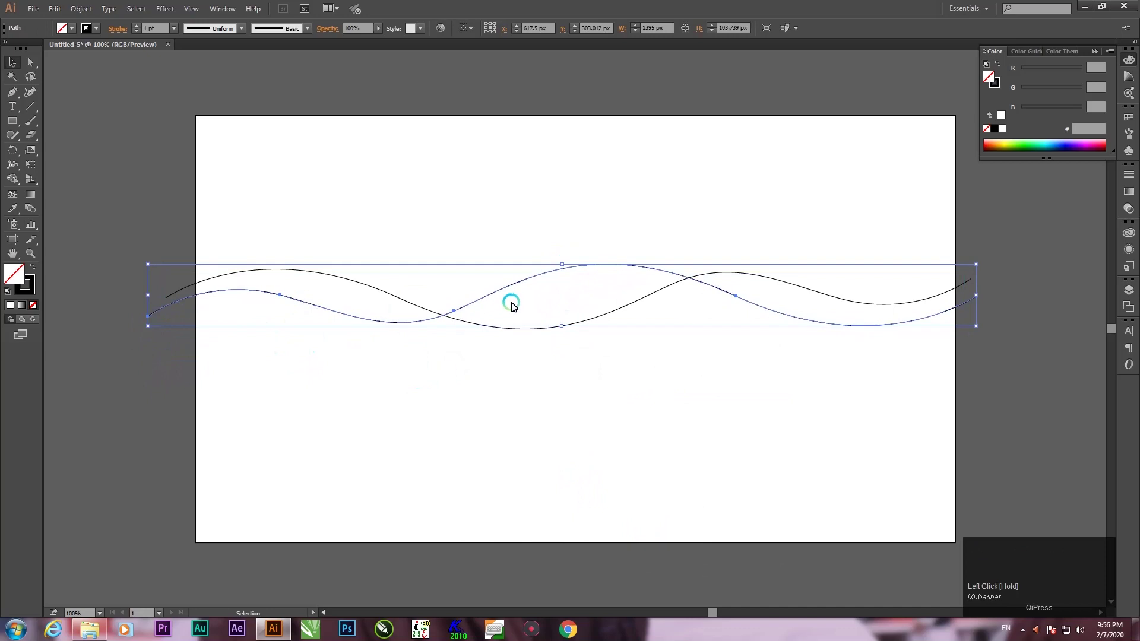
# Align the copied wave, then stretch both waves beyond the artboard's left and right edges.
pyautogui.moveTo(542, 280); pyautogui.dragTo(173, 321)
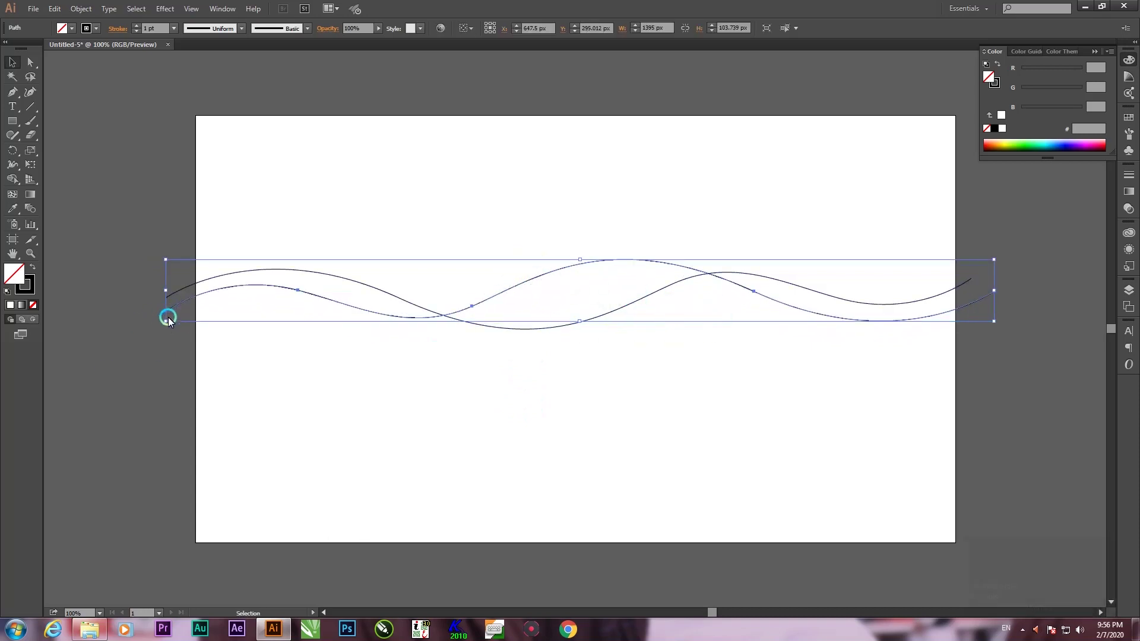
pyautogui.moveTo(180, 290); pyautogui.dragTo(32, 218)
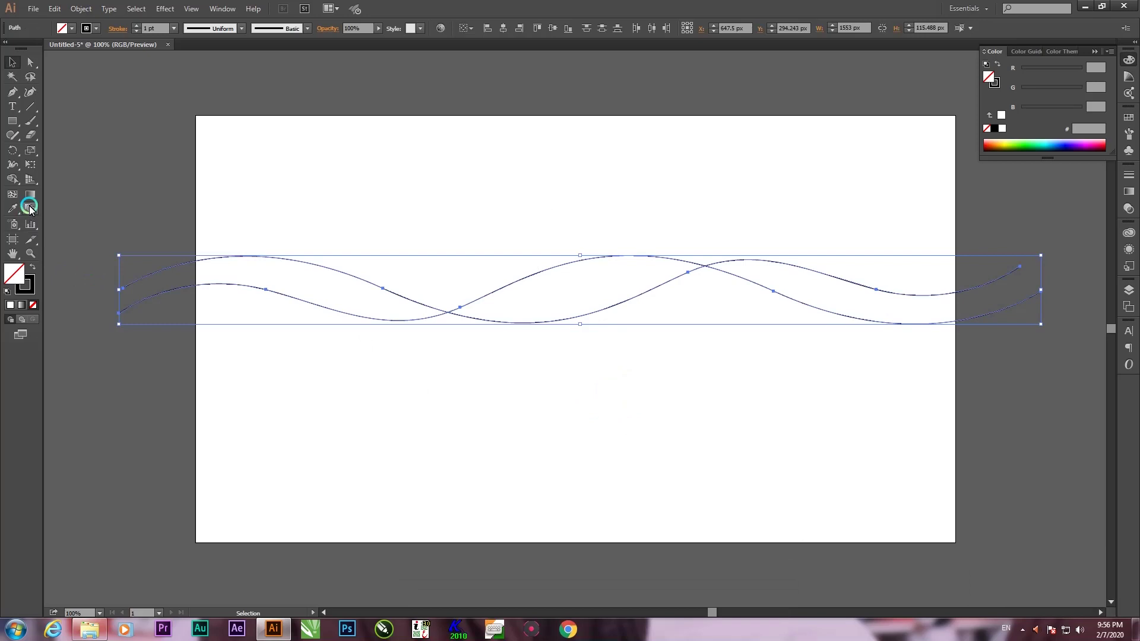
# Try a first blend between the waves and undo the unwanted result.
pyautogui.click(34, 209)
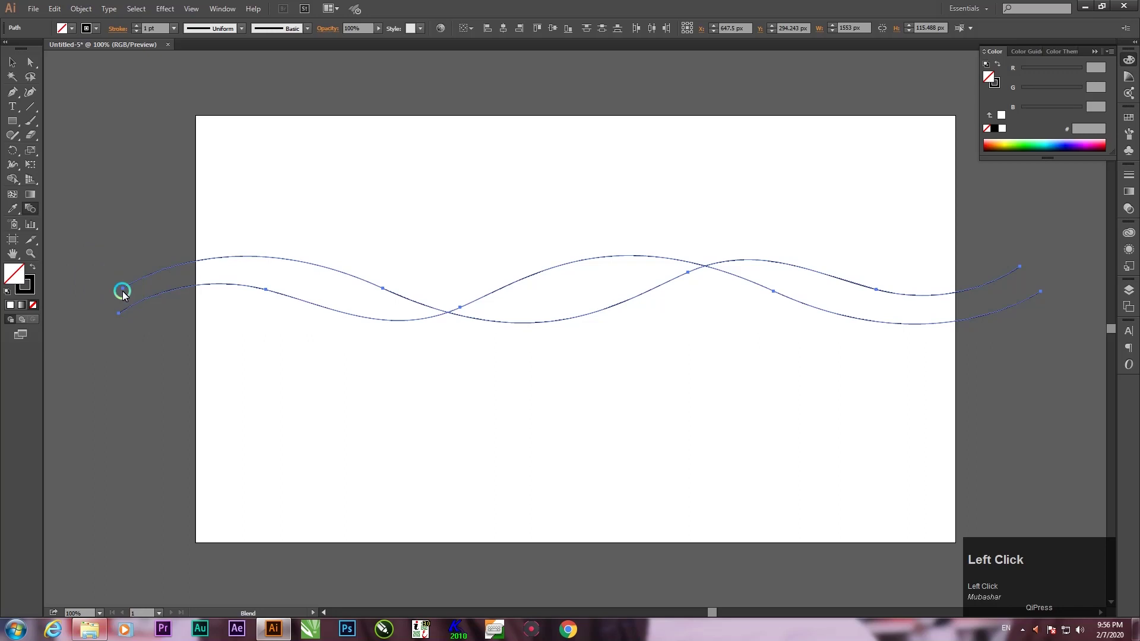
pyautogui.click(128, 293)
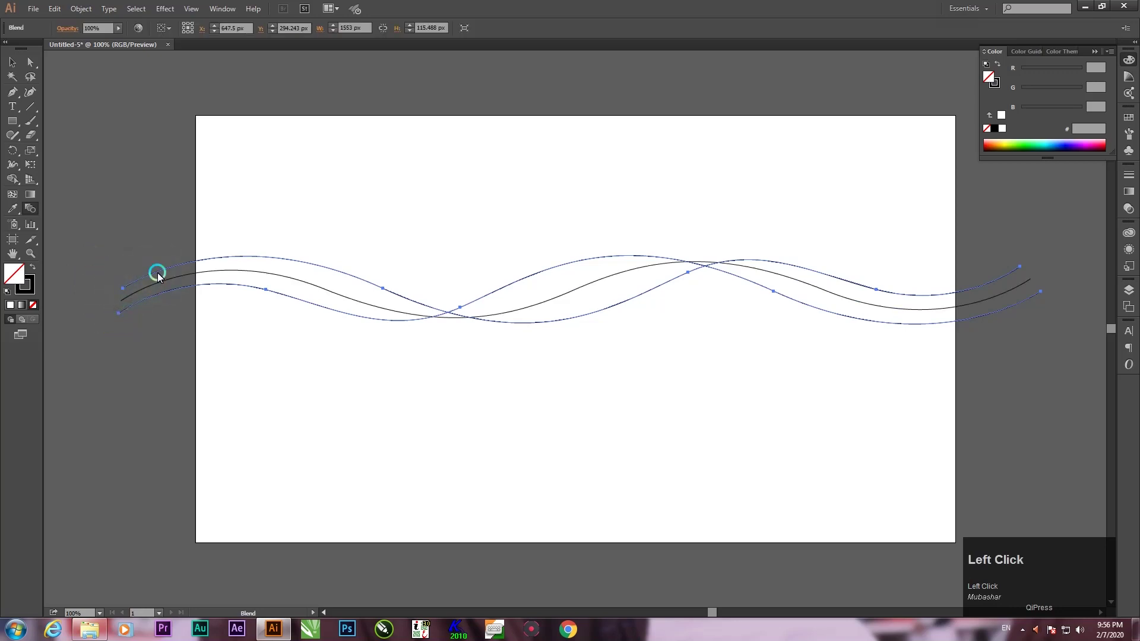
pyautogui.press('ctrl+z')
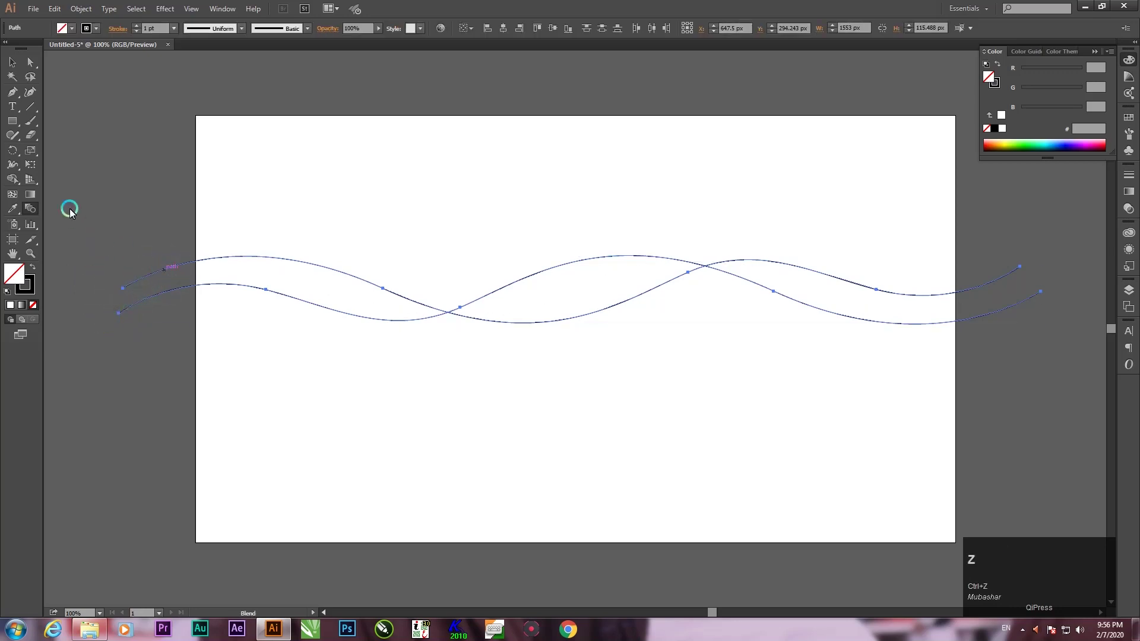
pyautogui.scroll(3)
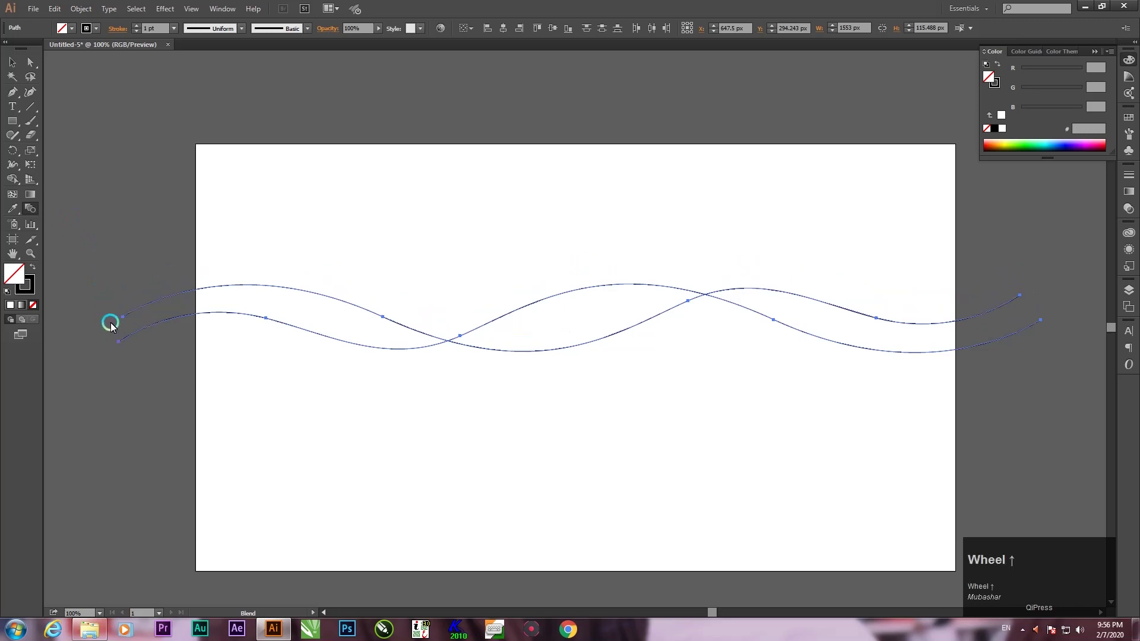
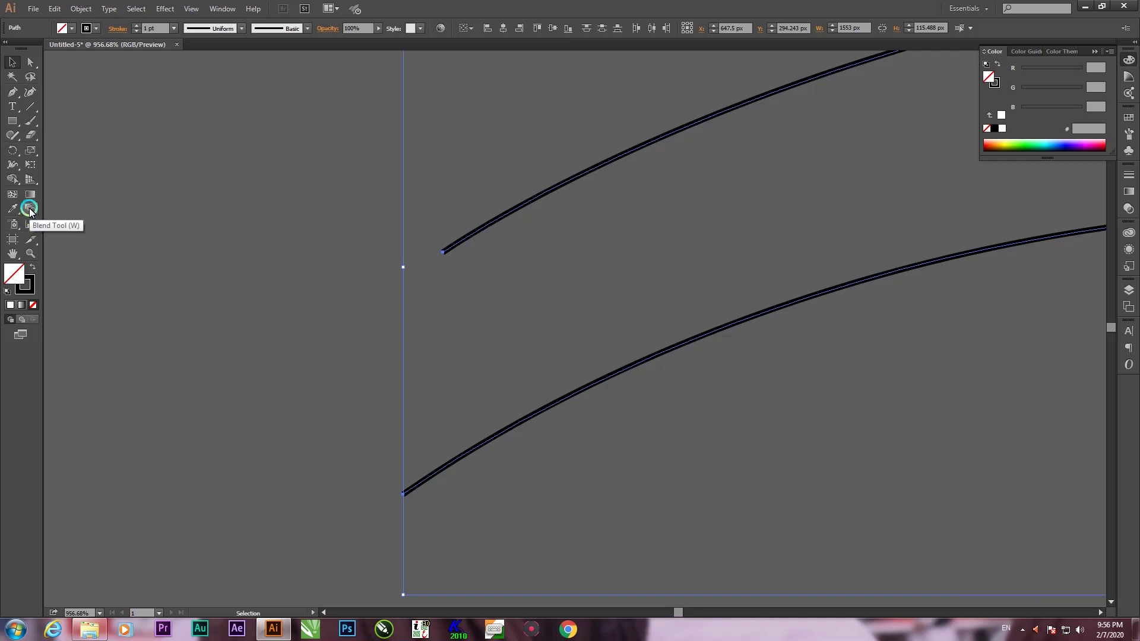
# Blend from the upper wave's left end to the lower wave's left end, creating an intermediate curve.
pyautogui.click(34, 212)
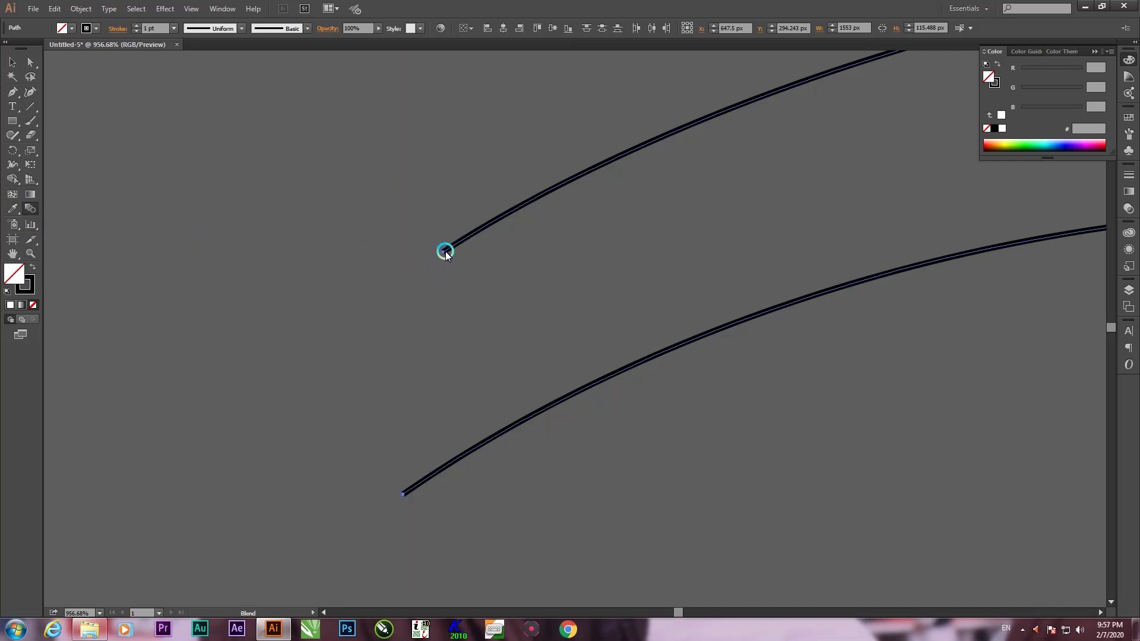
pyautogui.click(447, 256)
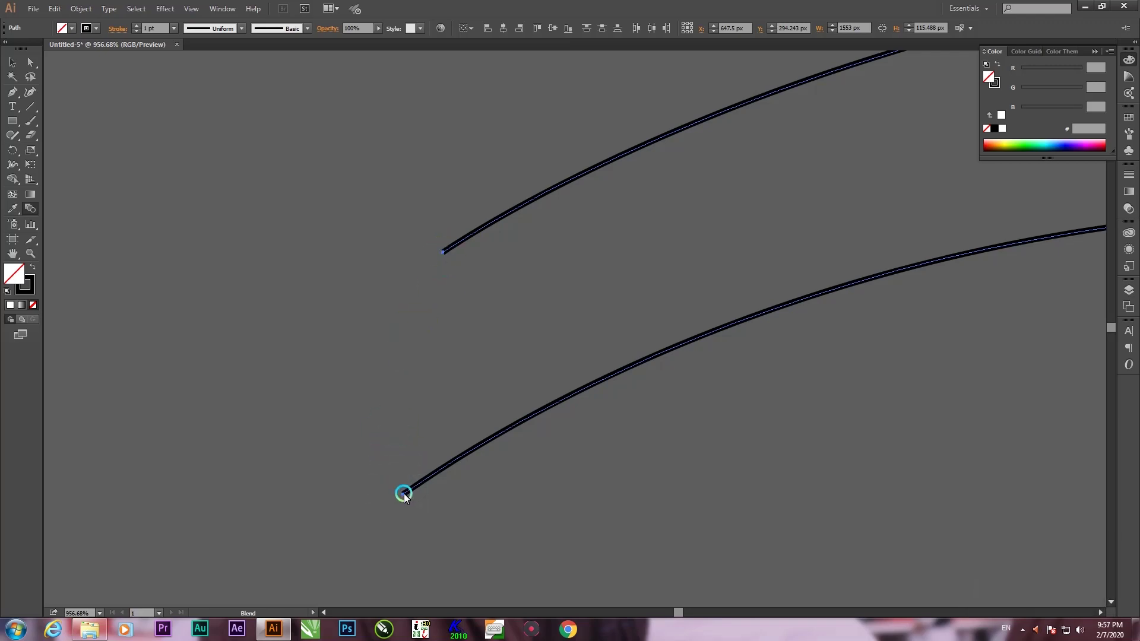
pyautogui.click(409, 497)
# Set the blend to 17 Specified Steps with Align to Page orientation and apply it.
pyautogui.press('ctrl+-')
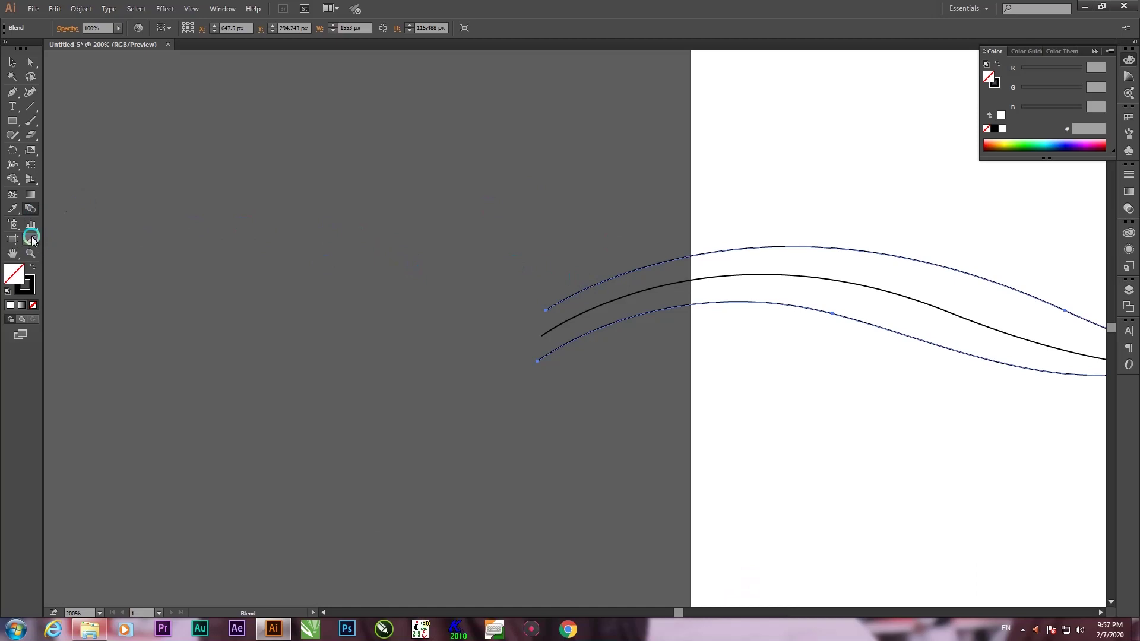
pyautogui.moveTo(32, 210); pyautogui.dragTo(729, 287)
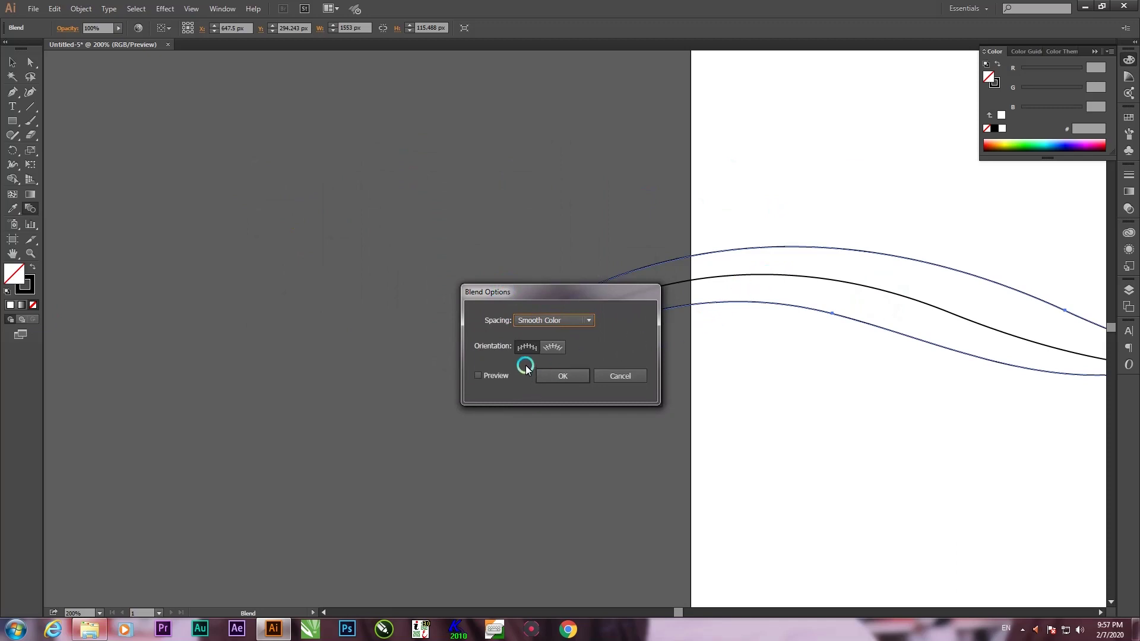
pyautogui.click(527, 288)
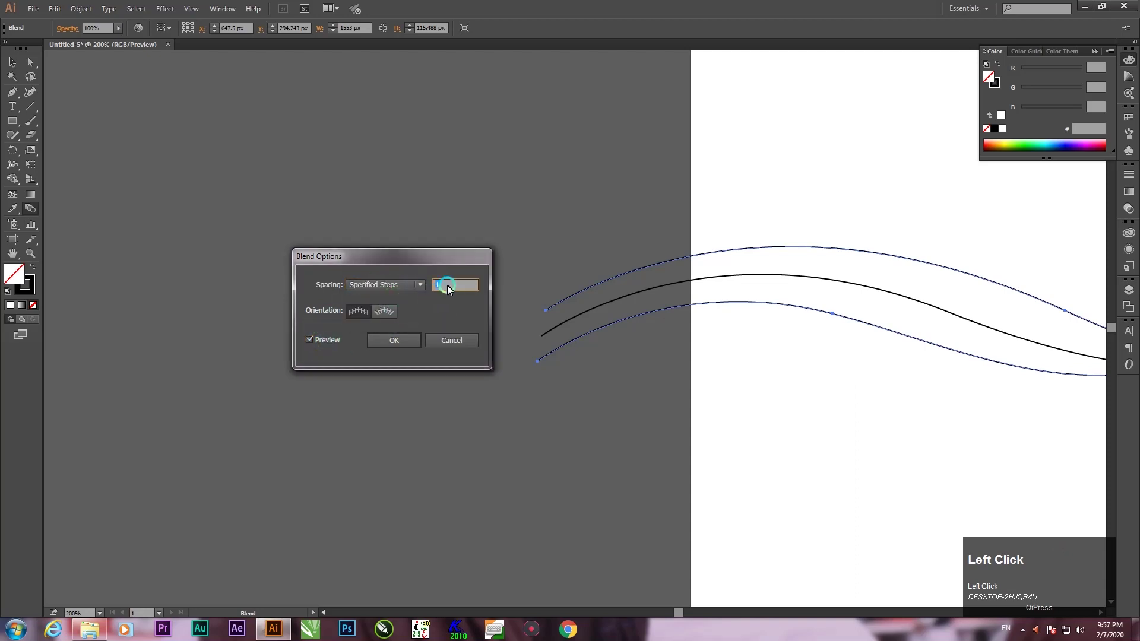
pyautogui.click(451, 289)
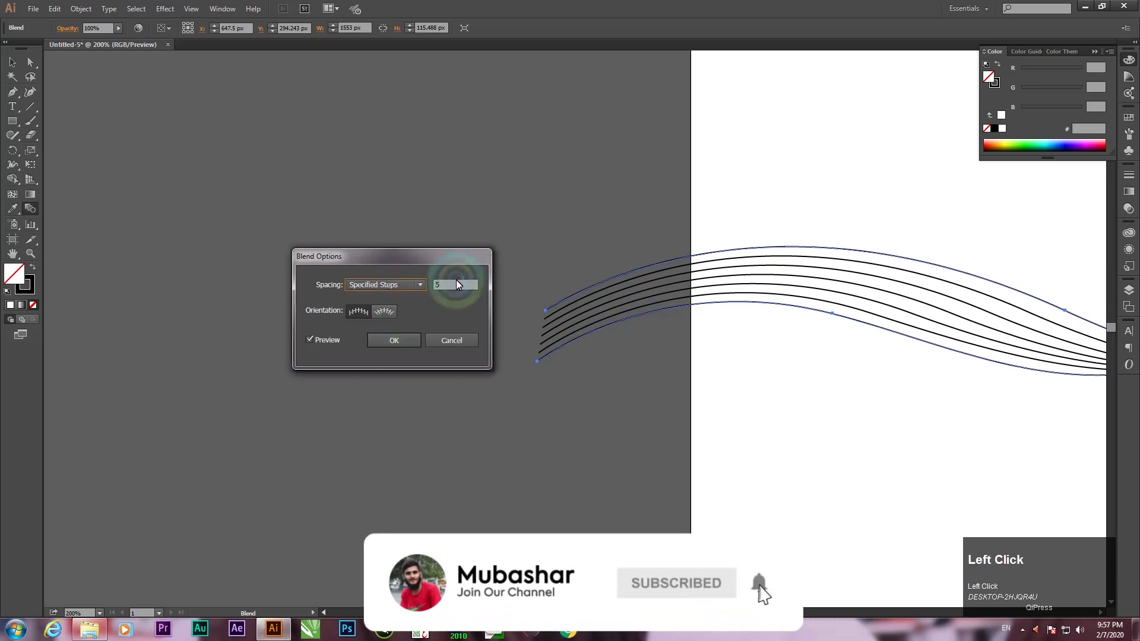
pyautogui.scroll(3)
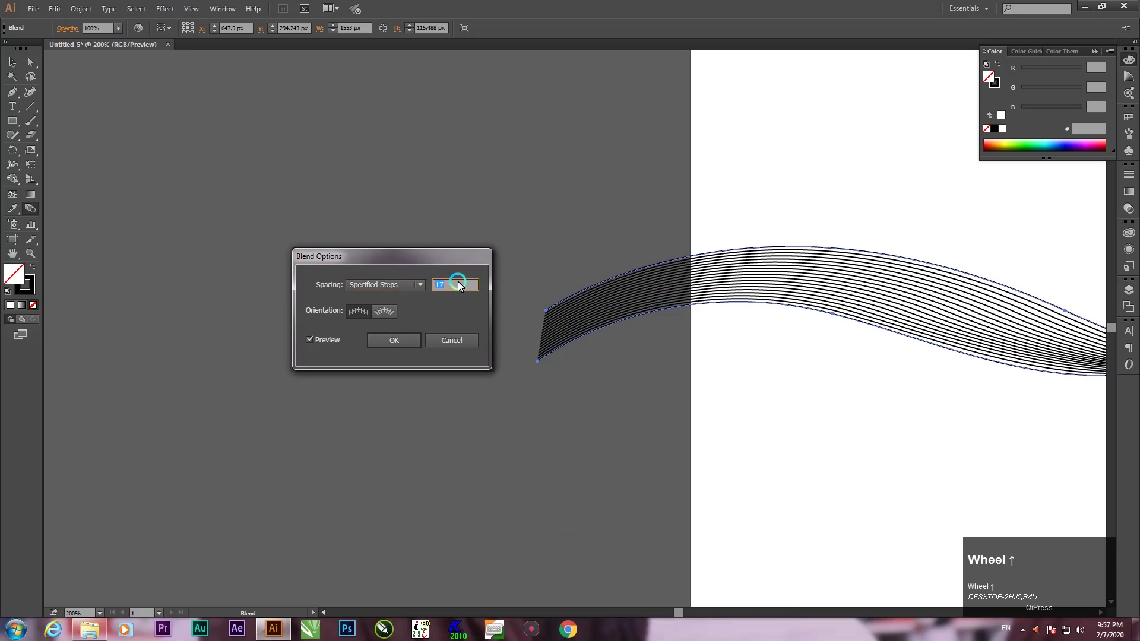
pyautogui.click(398, 314)
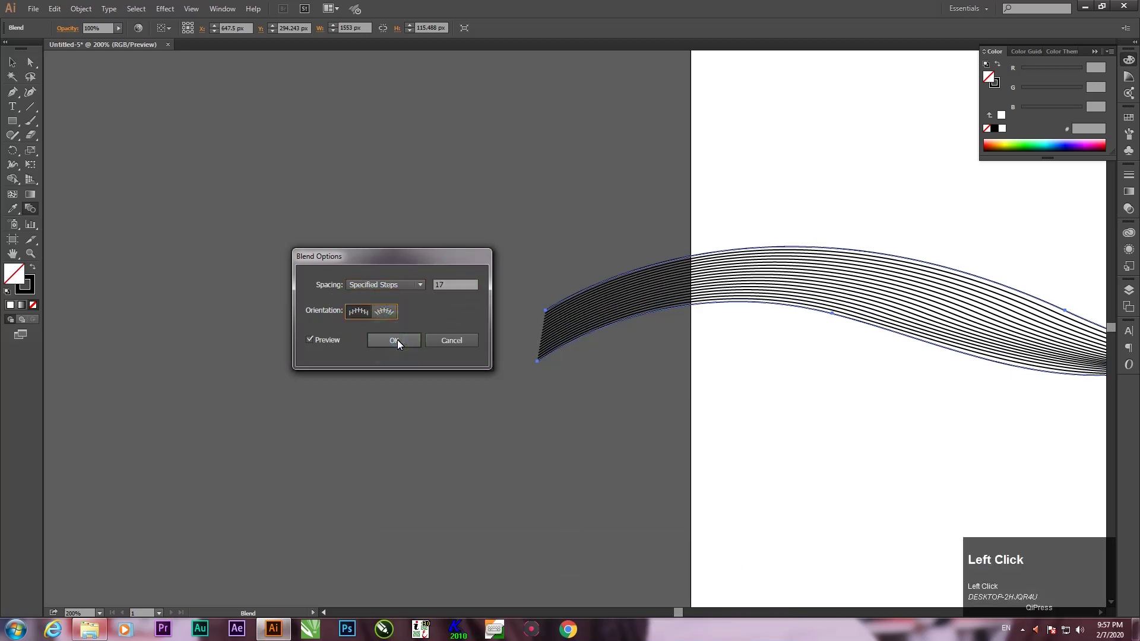
pyautogui.click(471, 287)
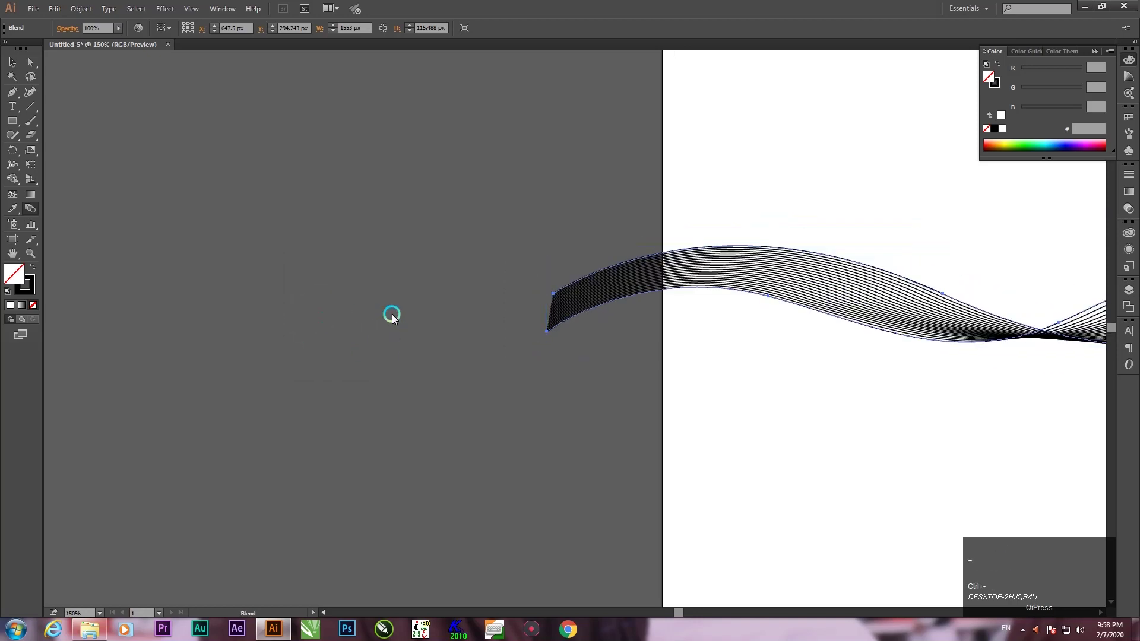
# Zoom out to see the whole ribbon and drag it to the artboard's vertical centre.
pyautogui.press('ctrl+-')
pyautogui.press('space')
pyautogui.click(661, 256)
pyautogui.press('space')
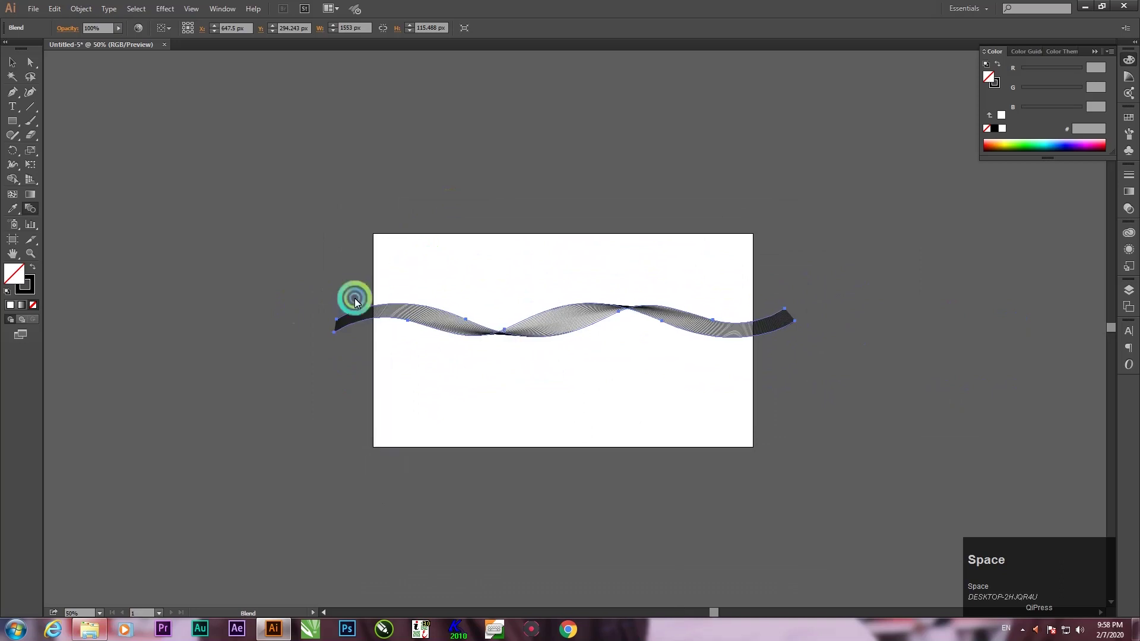
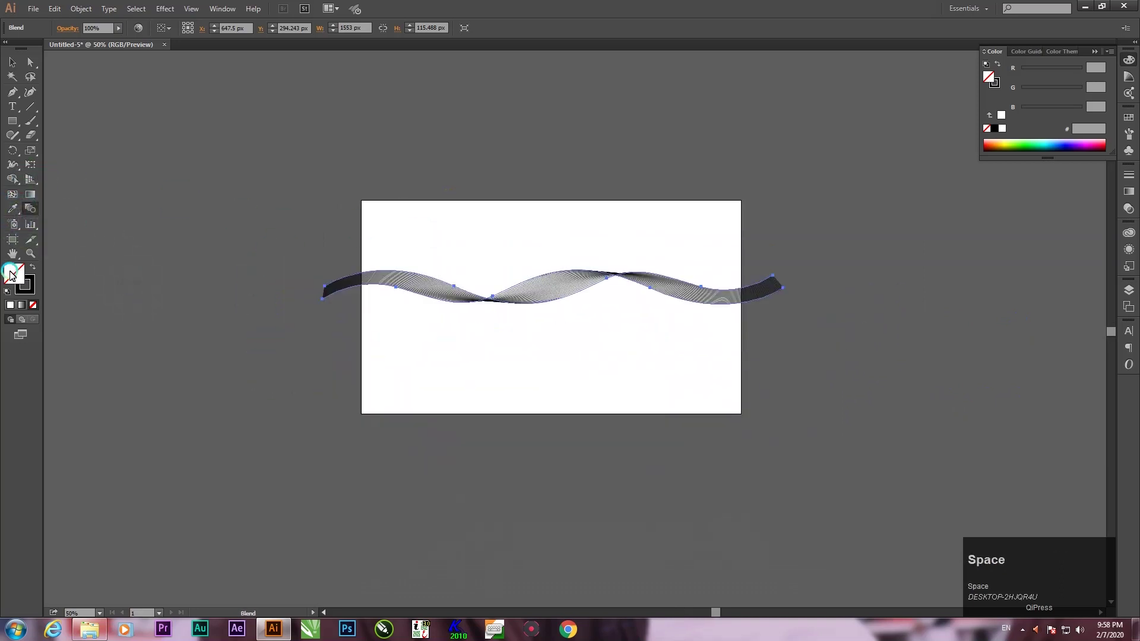
pyautogui.press('space')
pyautogui.click(552, 362)
pyautogui.press('space')
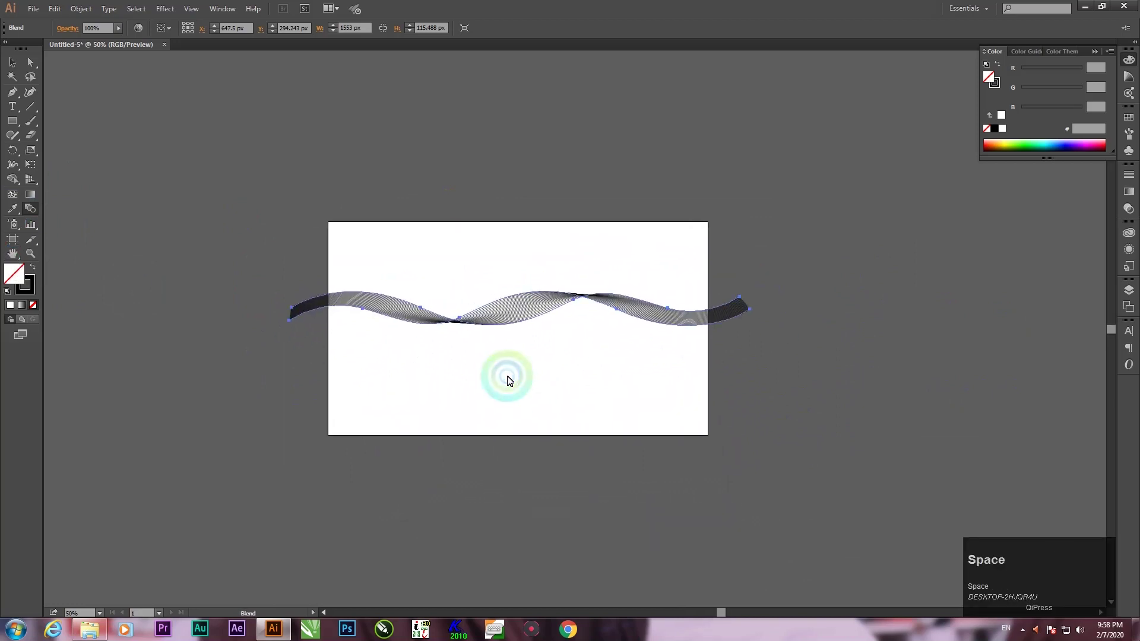
pyautogui.click(485, 376)
pyautogui.press('space')
pyautogui.moveTo(499, 507); pyautogui.dragTo(40, 291)
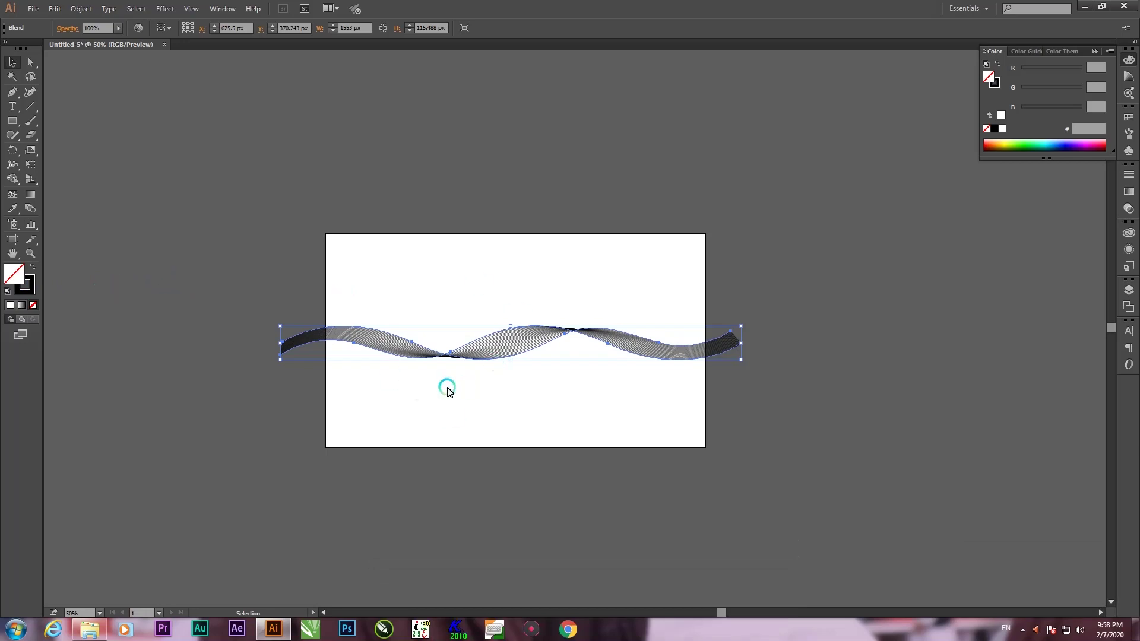
# Apply a linear stroke gradient to the ribbon and set its end stop to a dark indigo swatch.
pyautogui.click(39, 287)
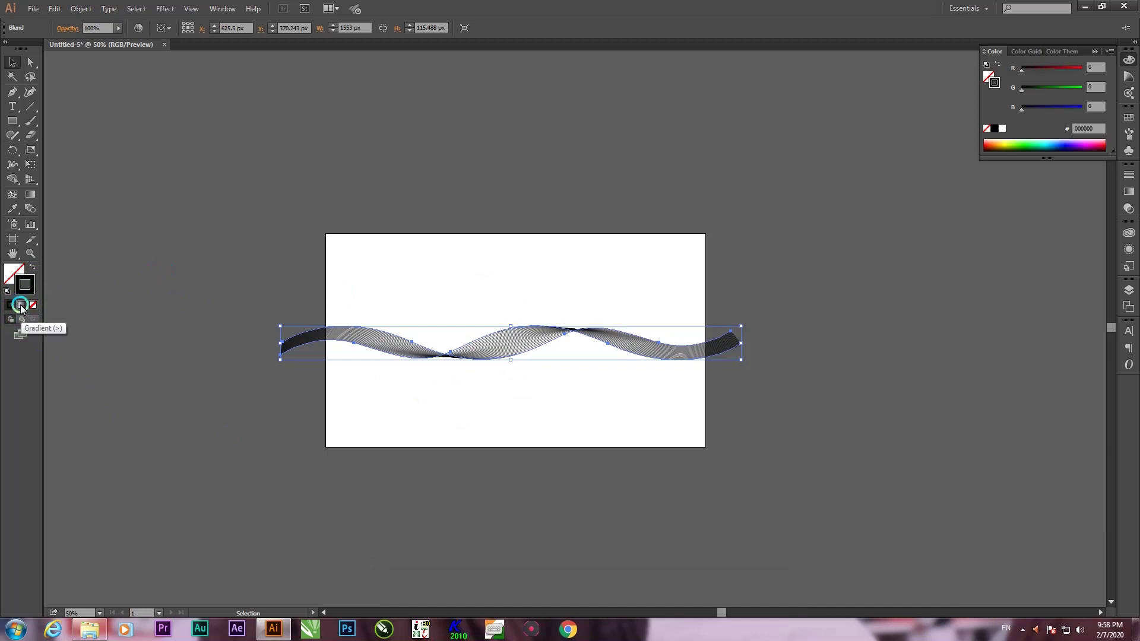
pyautogui.click(25, 309)
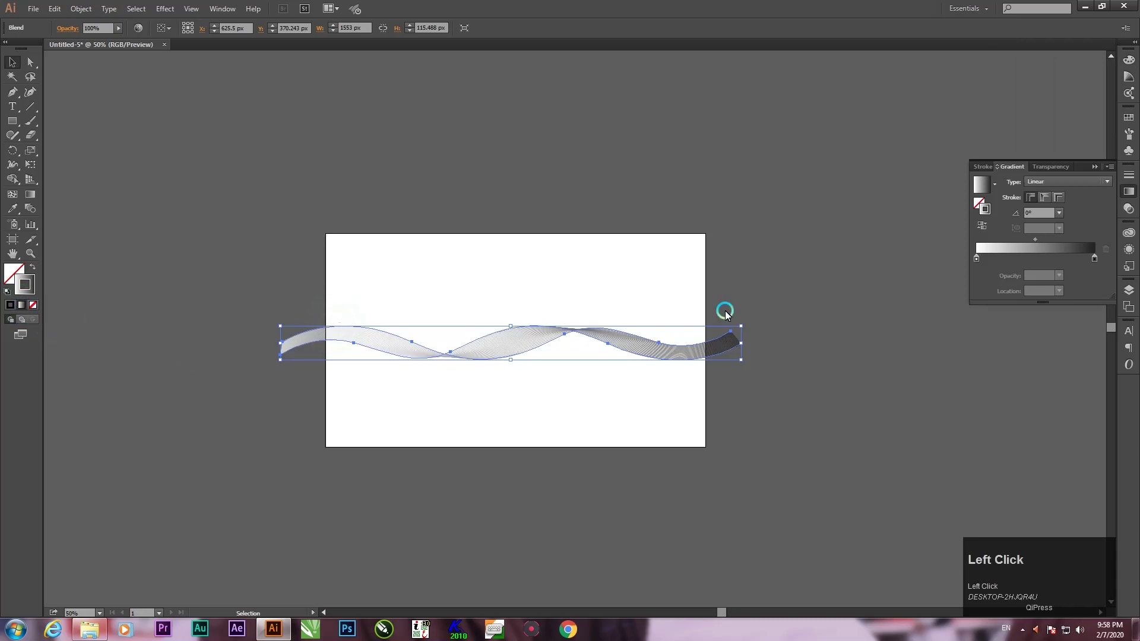
pyautogui.click(1099, 265)
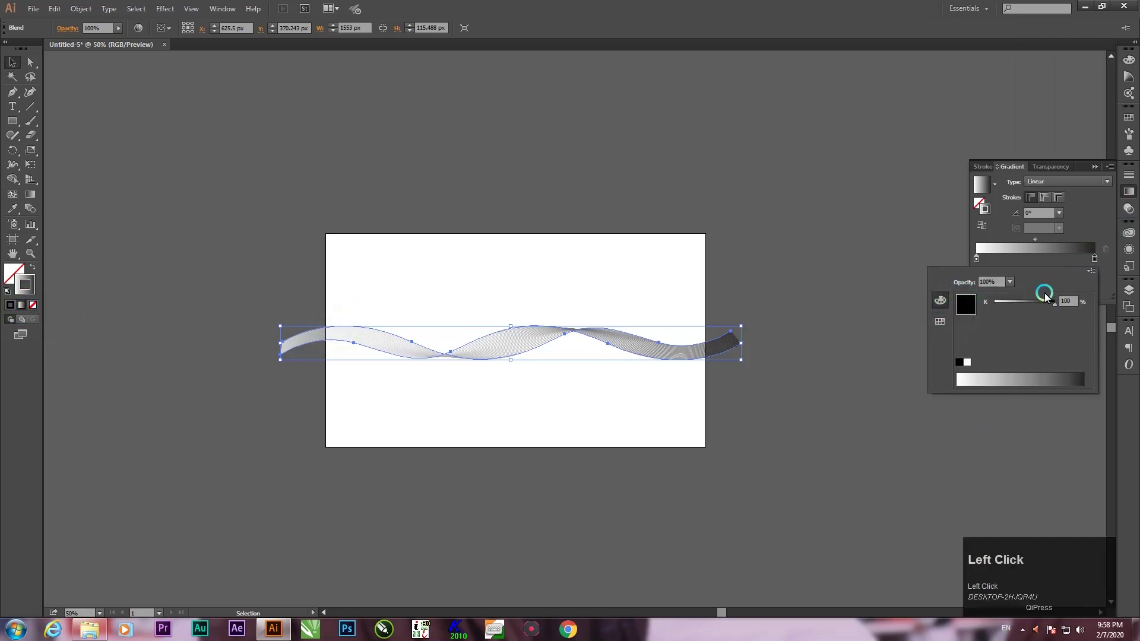
pyautogui.click(1099, 264)
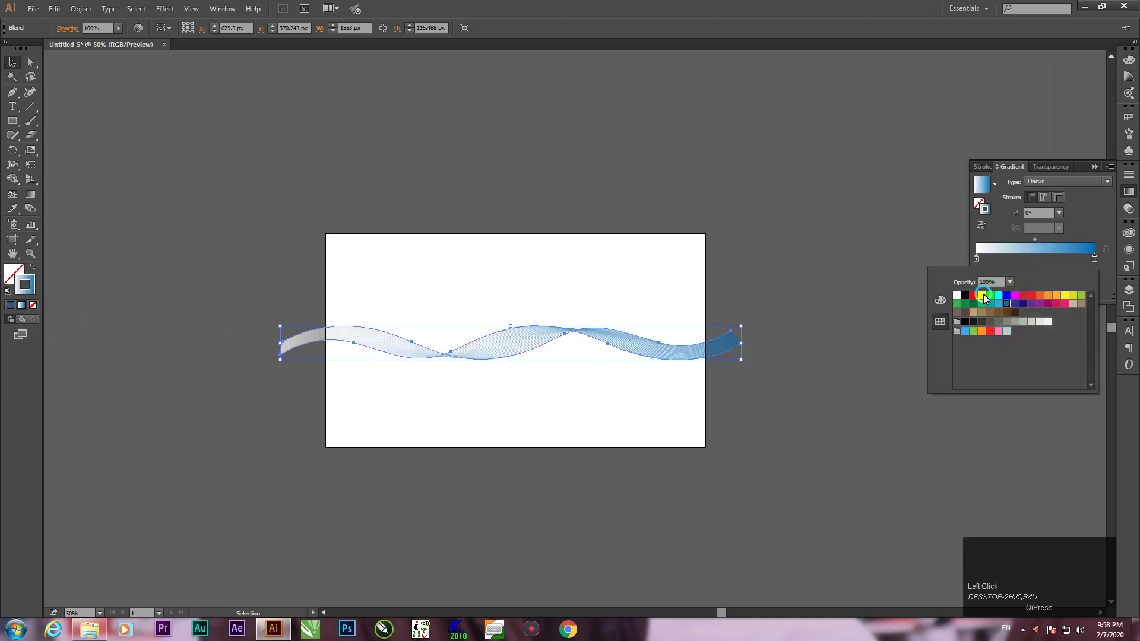
pyautogui.click(977, 296)
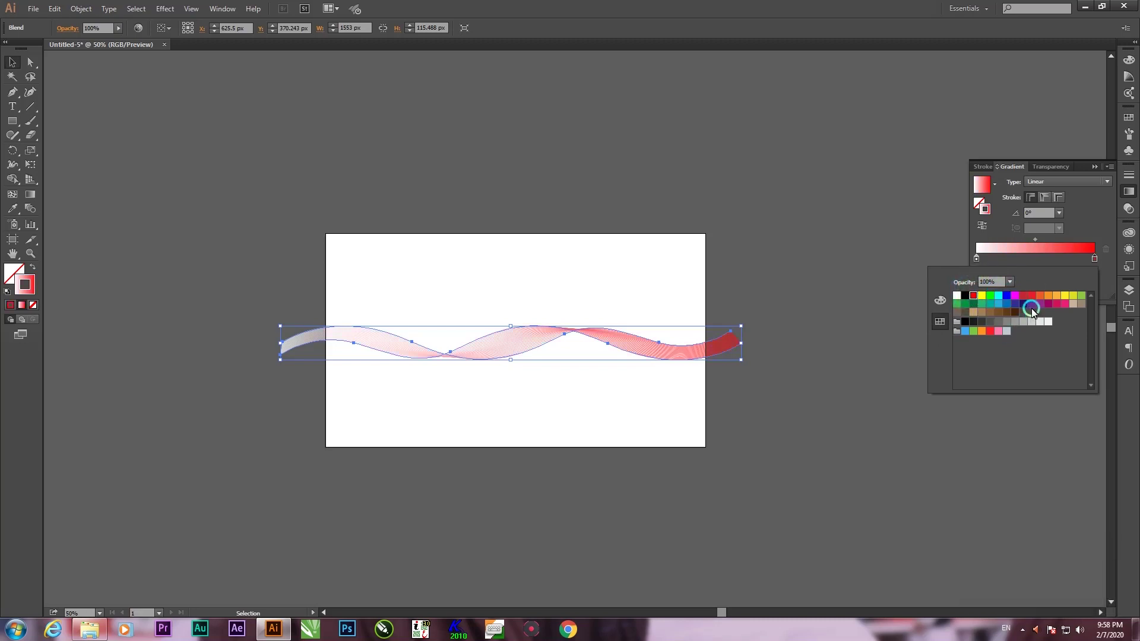
pyautogui.click(1029, 309)
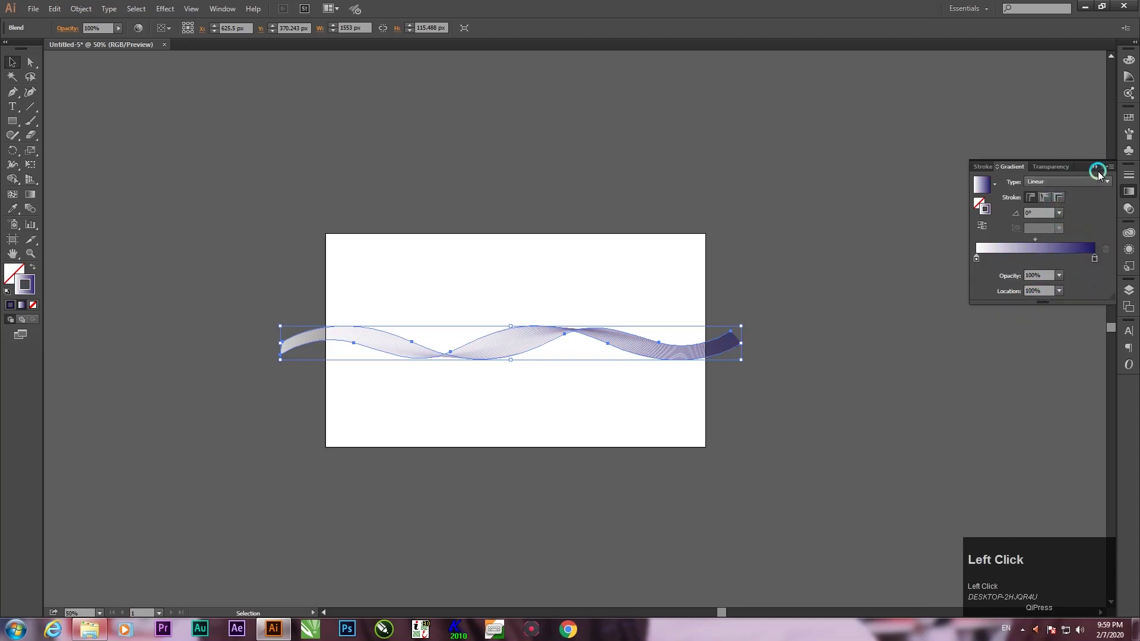
# Float the Gradient panel and add extra colour stops along the slider, one positioned near 69%.
pyautogui.moveTo(1017, 170); pyautogui.dragTo(533, 183)
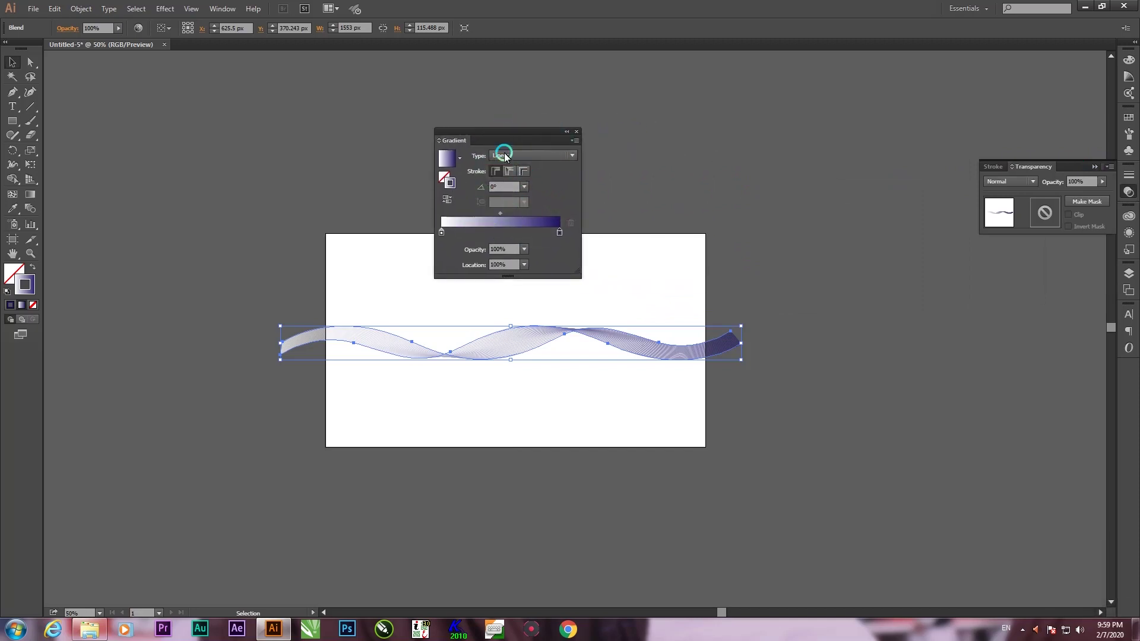
pyautogui.moveTo(522, 136); pyautogui.dragTo(524, 223)
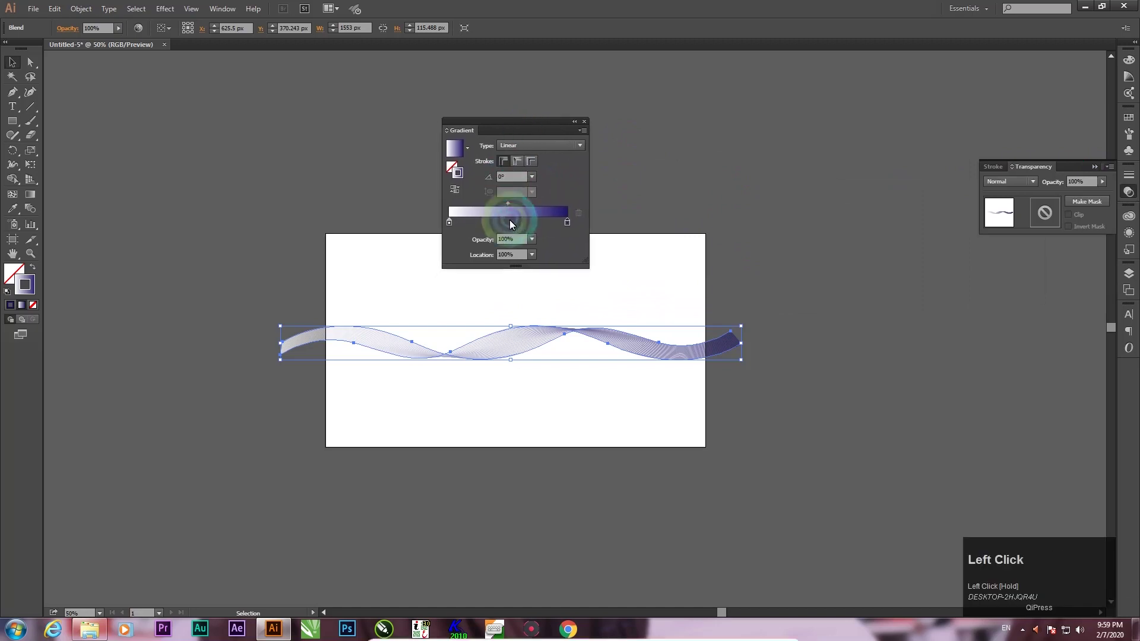
pyautogui.moveTo(524, 223); pyautogui.dragTo(572, 227)
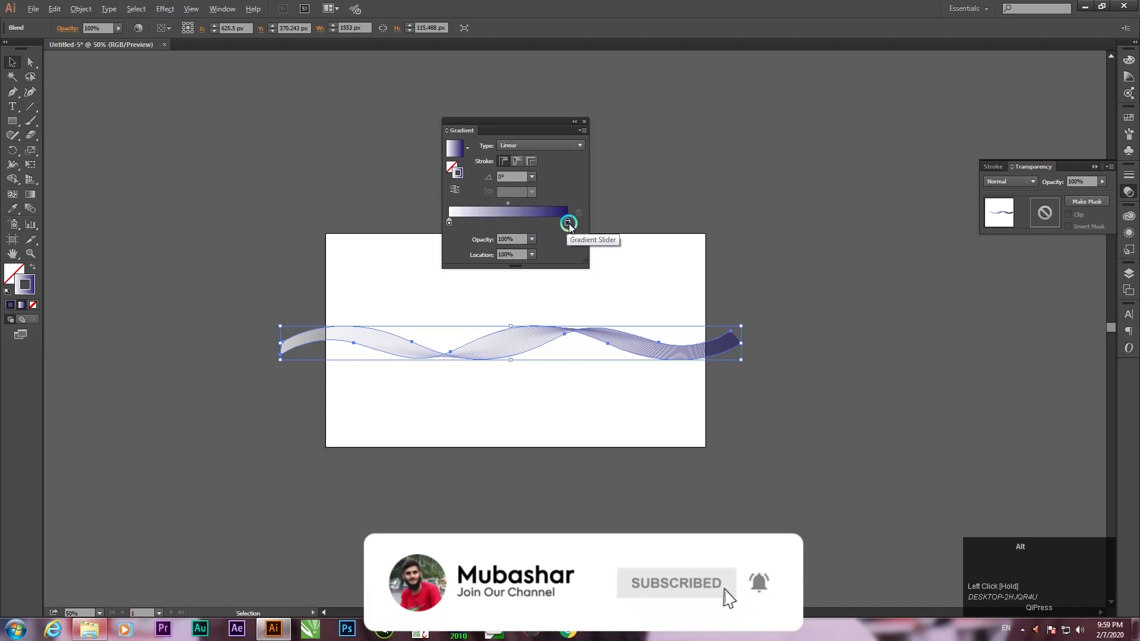
pyautogui.moveTo(572, 228); pyautogui.dragTo(565, 208)
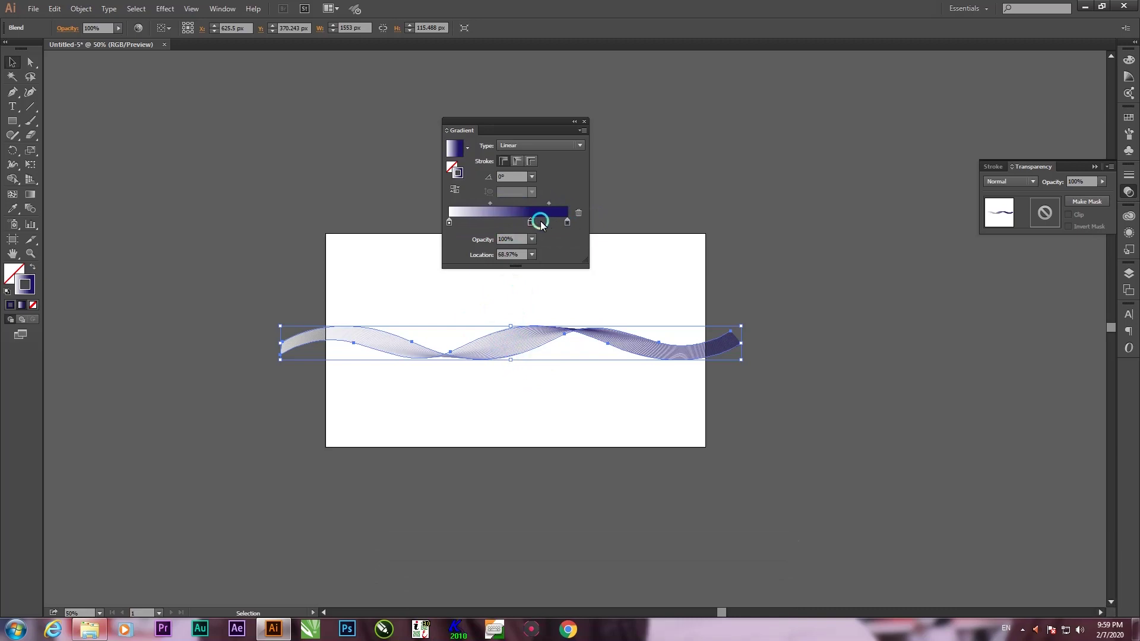
pyautogui.moveTo(536, 226); pyautogui.dragTo(499, 225)
pyautogui.moveTo(499, 225); pyautogui.dragTo(533, 228)
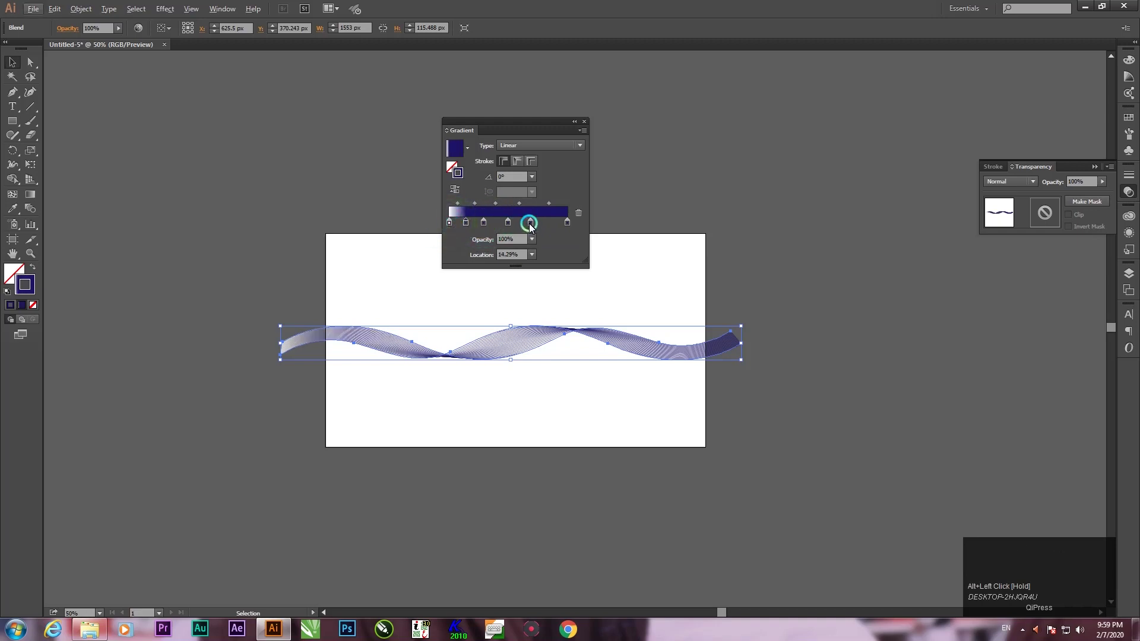
# Recolour the ribbon's middle gradient stops red-orange and orange using the colour sliders.
pyautogui.click(536, 227)
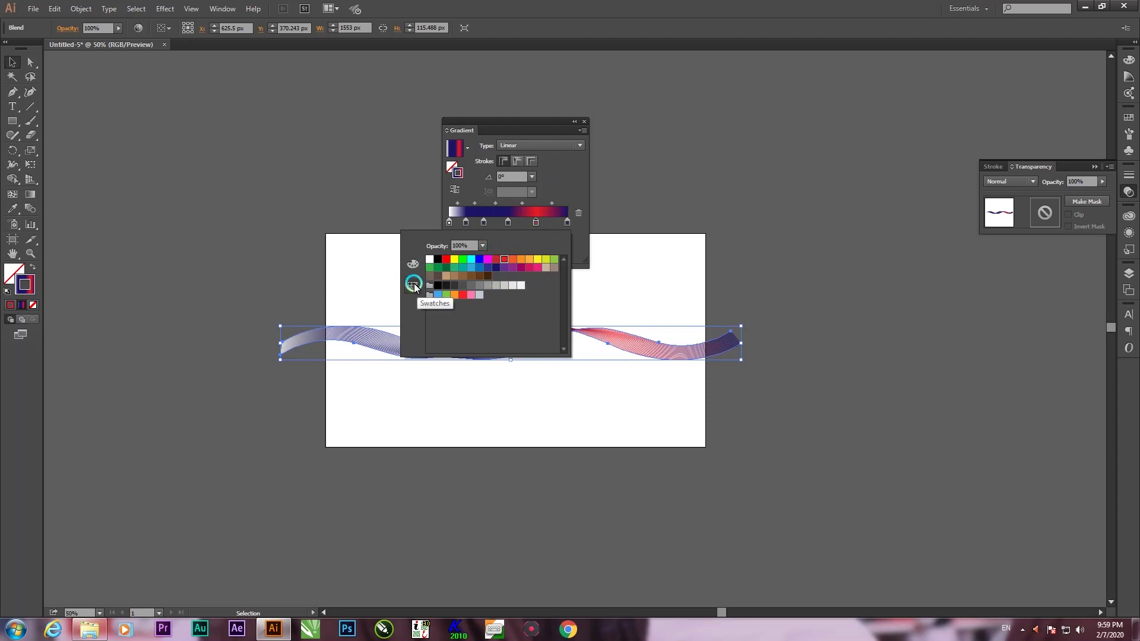
pyautogui.click(415, 272)
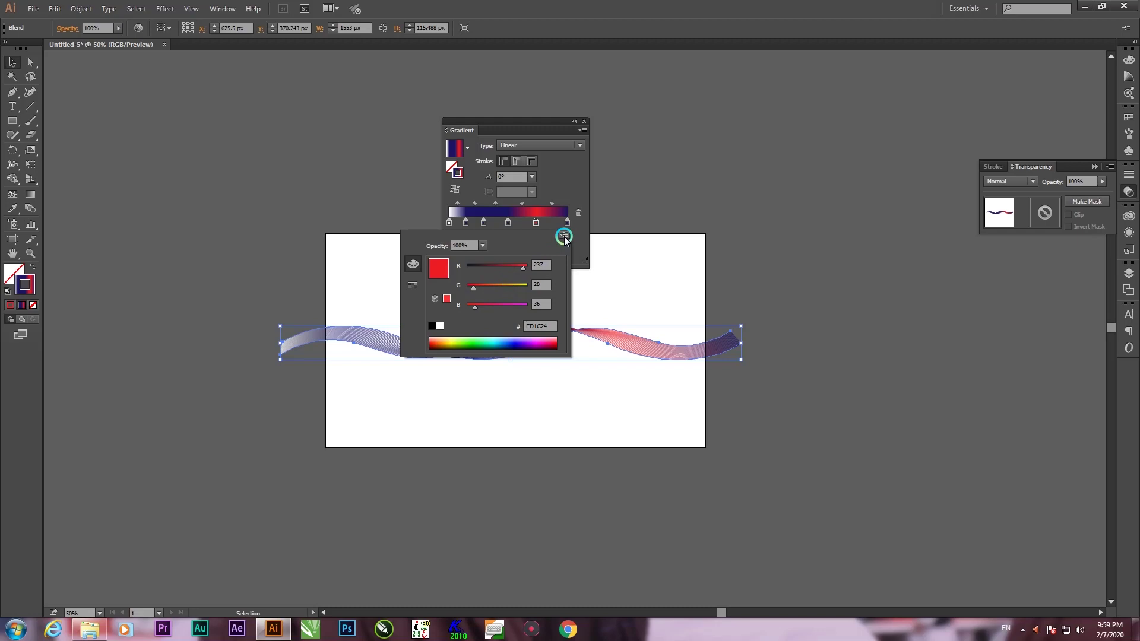
pyautogui.moveTo(569, 241); pyautogui.dragTo(419, 292)
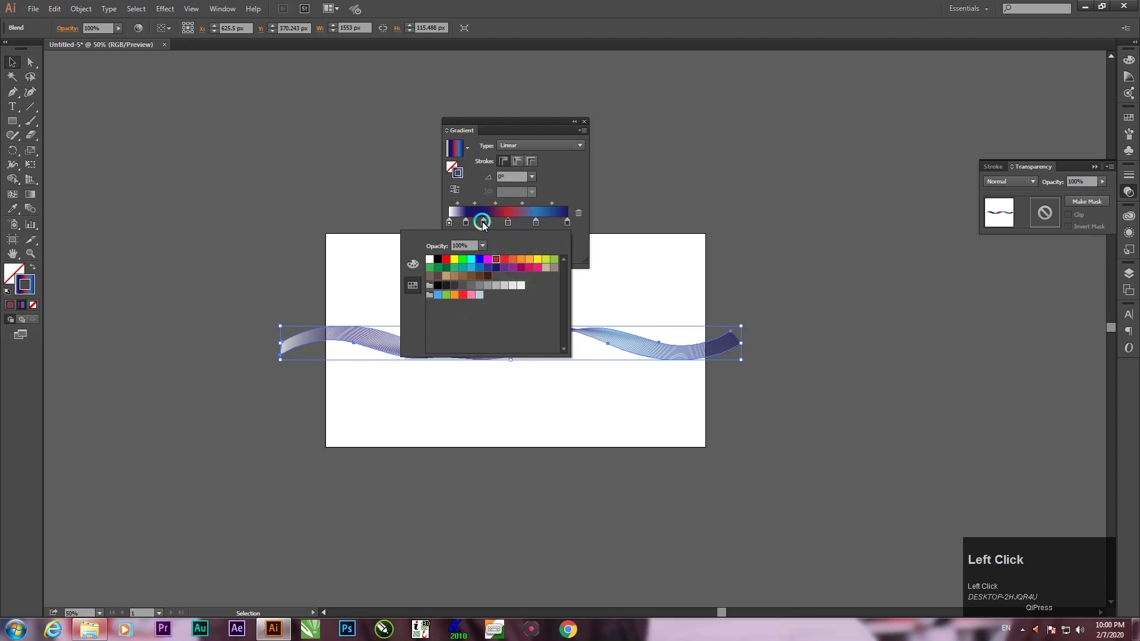
pyautogui.click(484, 227)
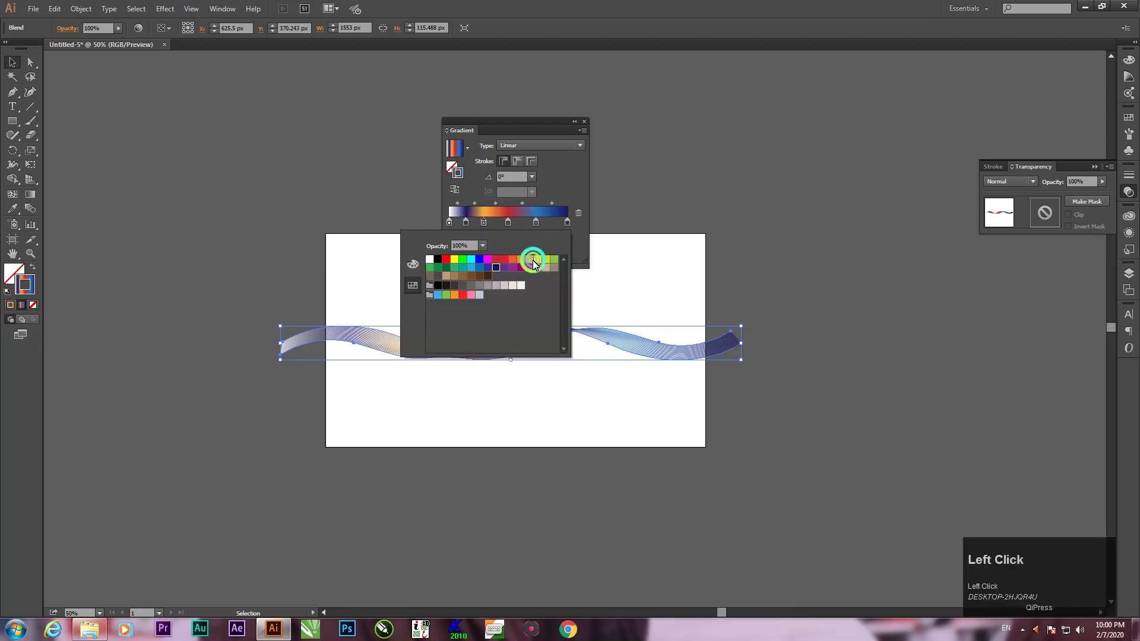
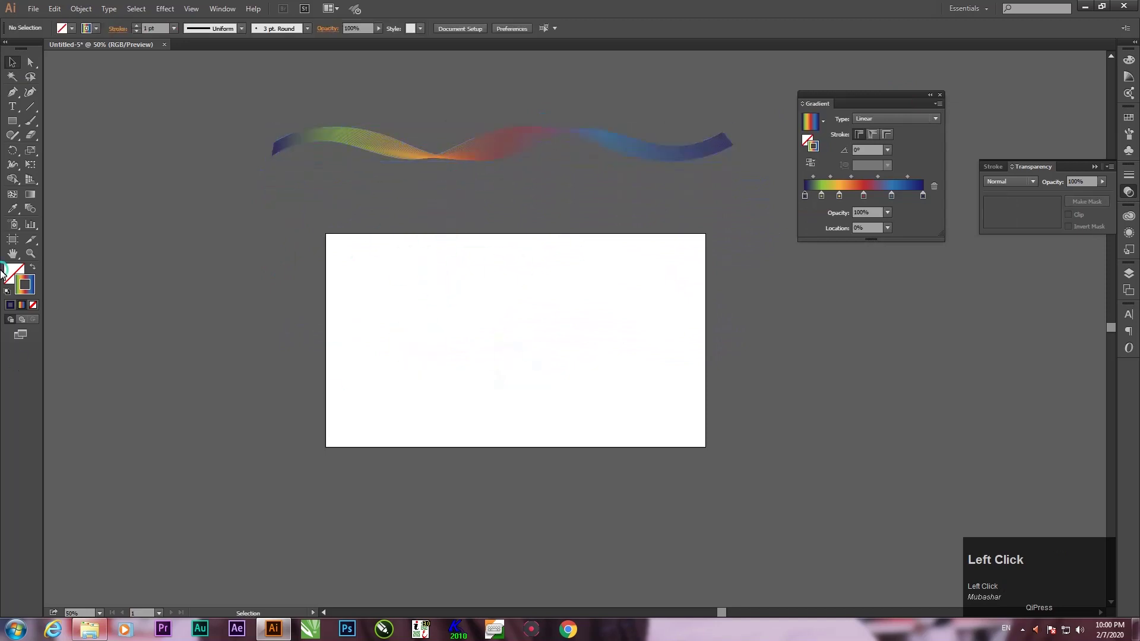
# Turn off smart guides and drag the rectangle out across the artboard.
pyautogui.moveTo(19, 123); pyautogui.dragTo(11, 68)
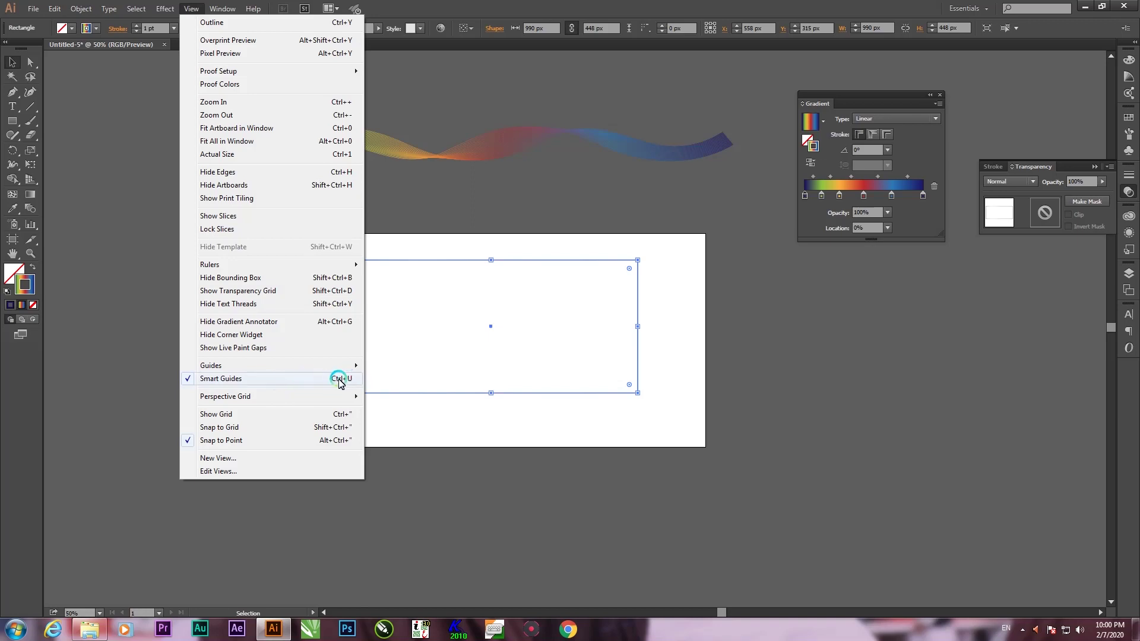
pyautogui.click(418, 425)
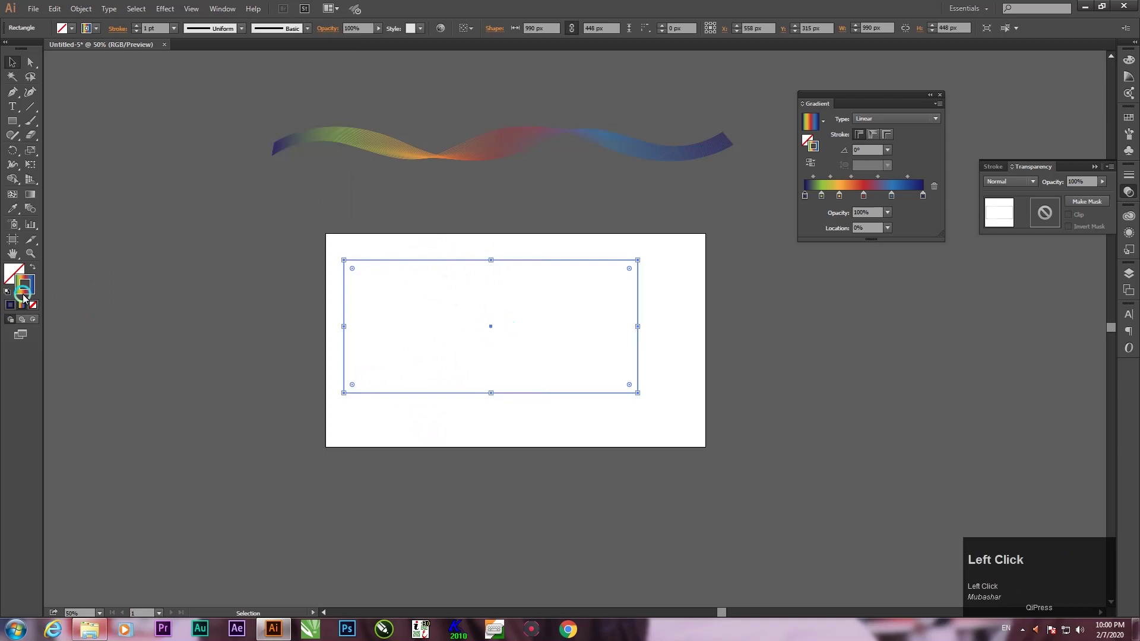
pyautogui.click(446, 240)
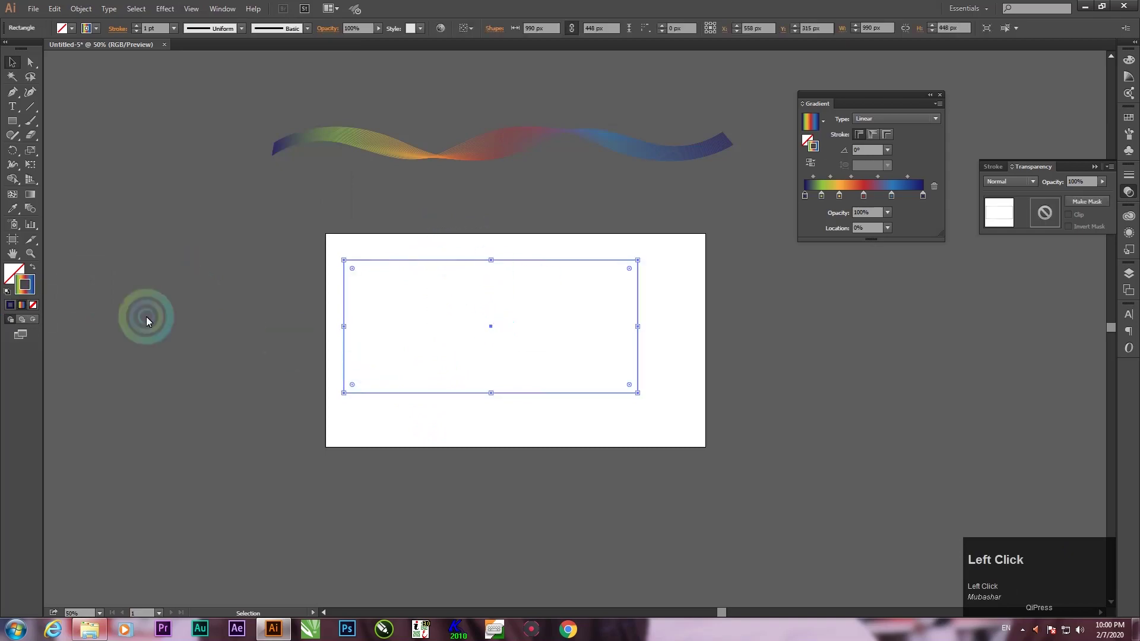
pyautogui.moveTo(739, 292); pyautogui.dragTo(17, 305)
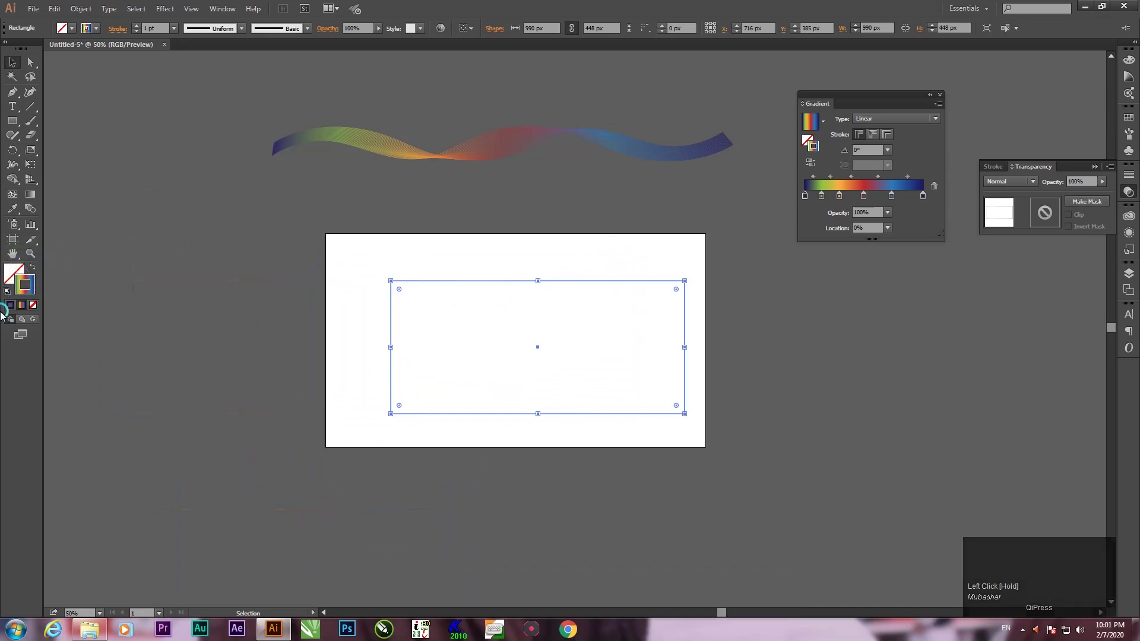
# Give the rectangle a solid dark navy fill and reposition it over the artboard.
pyautogui.click(37, 308)
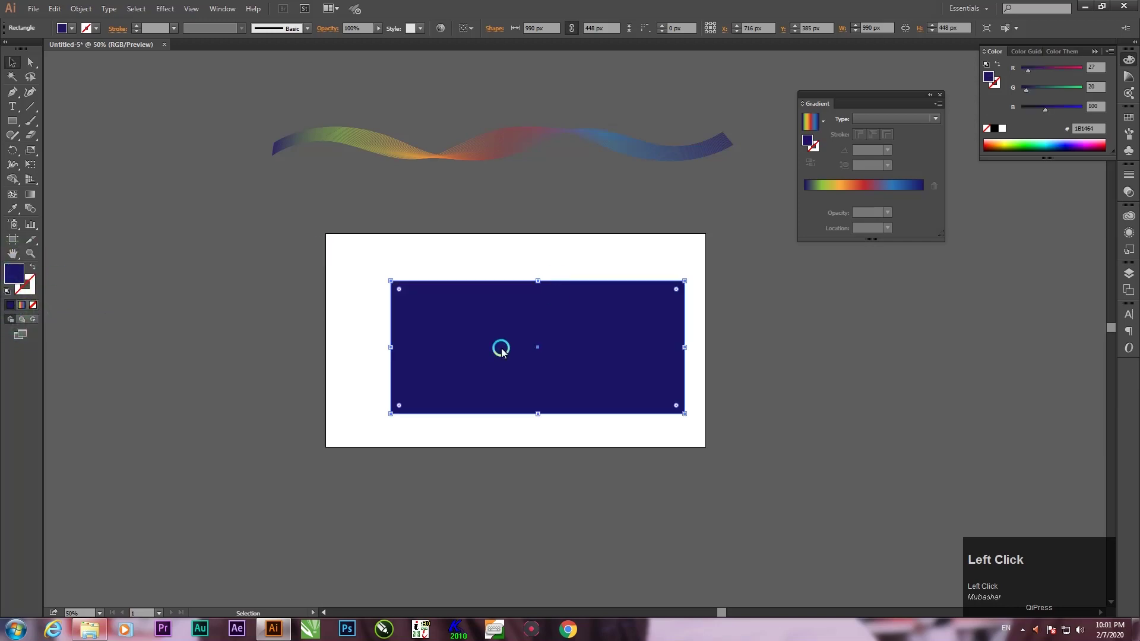
pyautogui.moveTo(546, 286); pyautogui.dragTo(258, 345)
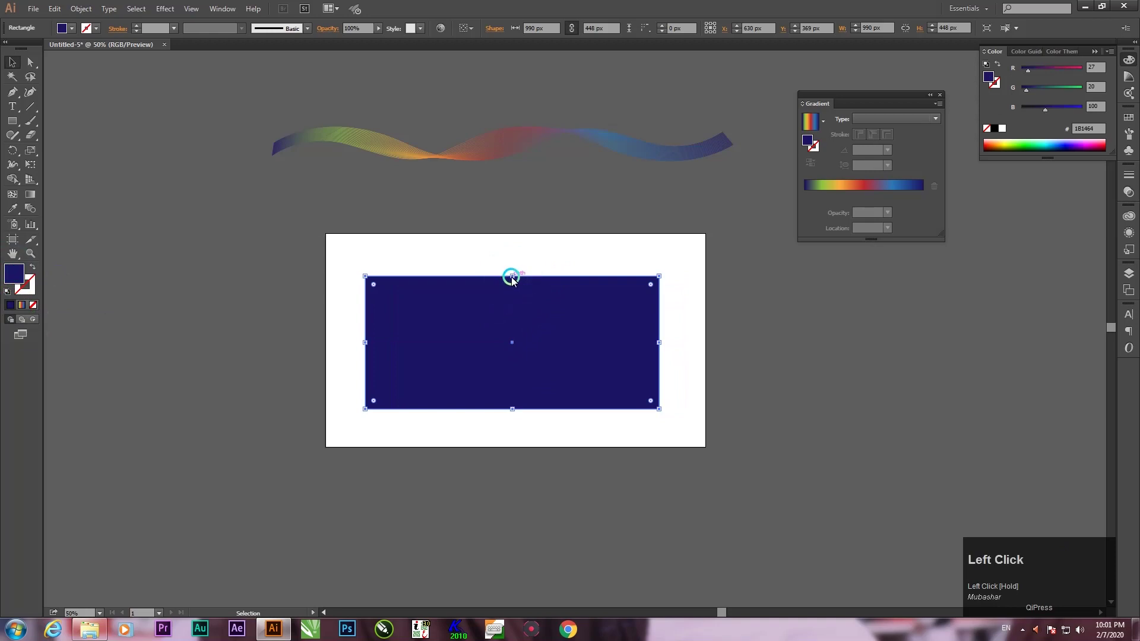
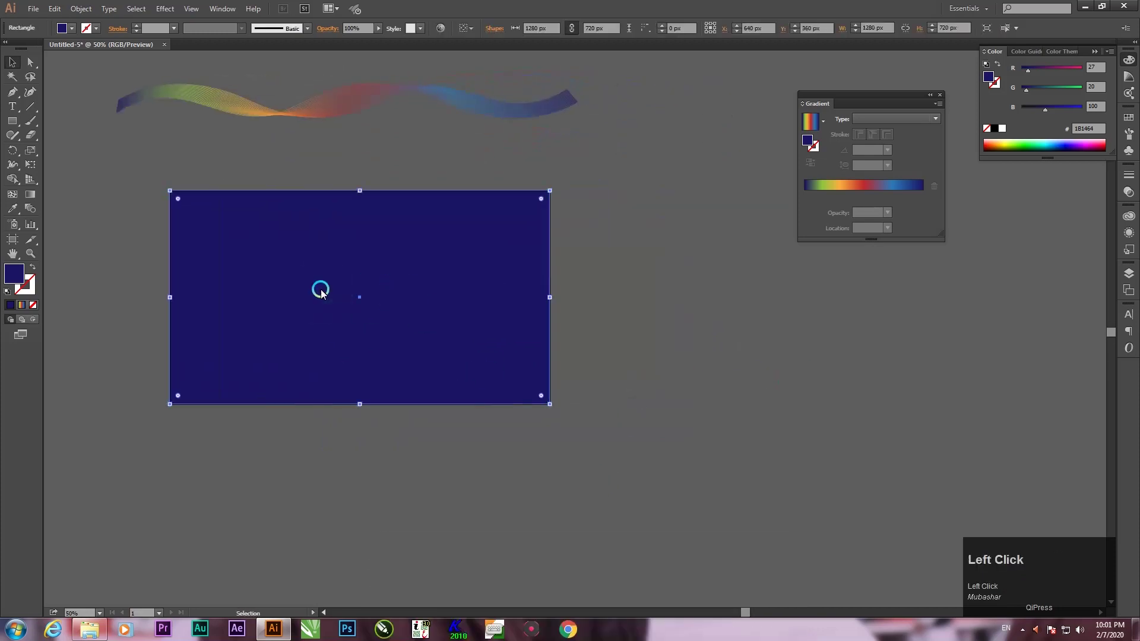
# Copy and paste the navy rectangle and place the copy under the ribbon.
pyautogui.moveTo(322, 273); pyautogui.dragTo(733, 379)
pyautogui.moveTo(709, 388); pyautogui.dragTo(673, 341)
pyautogui.moveTo(721, 362); pyautogui.dragTo(485, 507)
pyautogui.press('space')
pyautogui.click(516, 504)
pyautogui.press('space')
pyautogui.moveTo(582, 369); pyautogui.dragTo(555, 318)
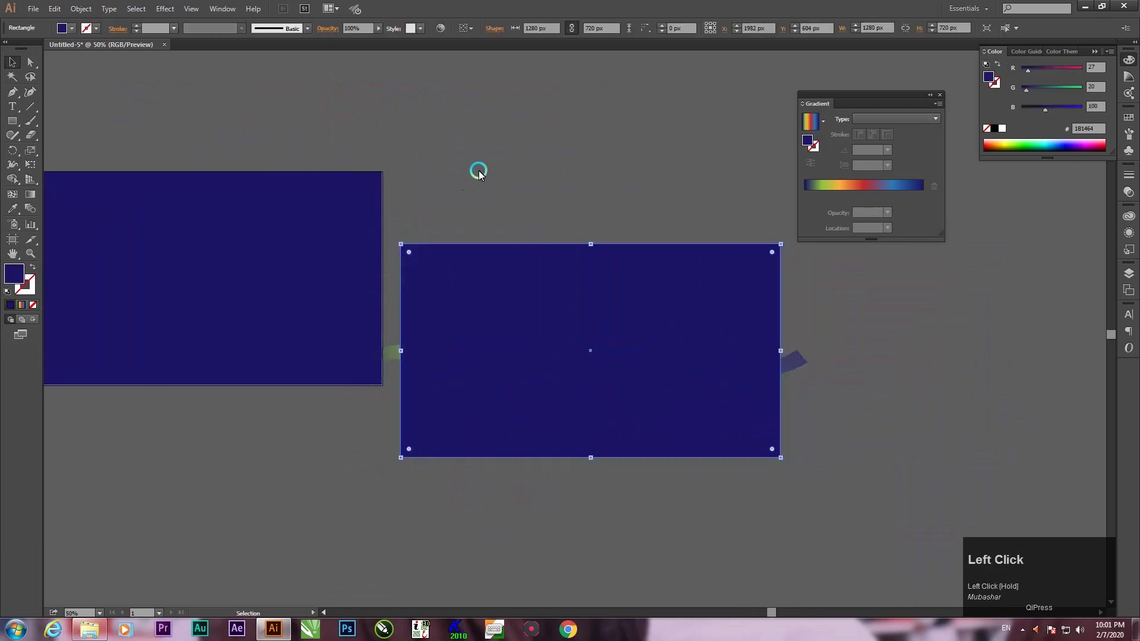
# Send the rectangle copy behind the ribbon so the ribbon shows across it.
pyautogui.click(554, 304)
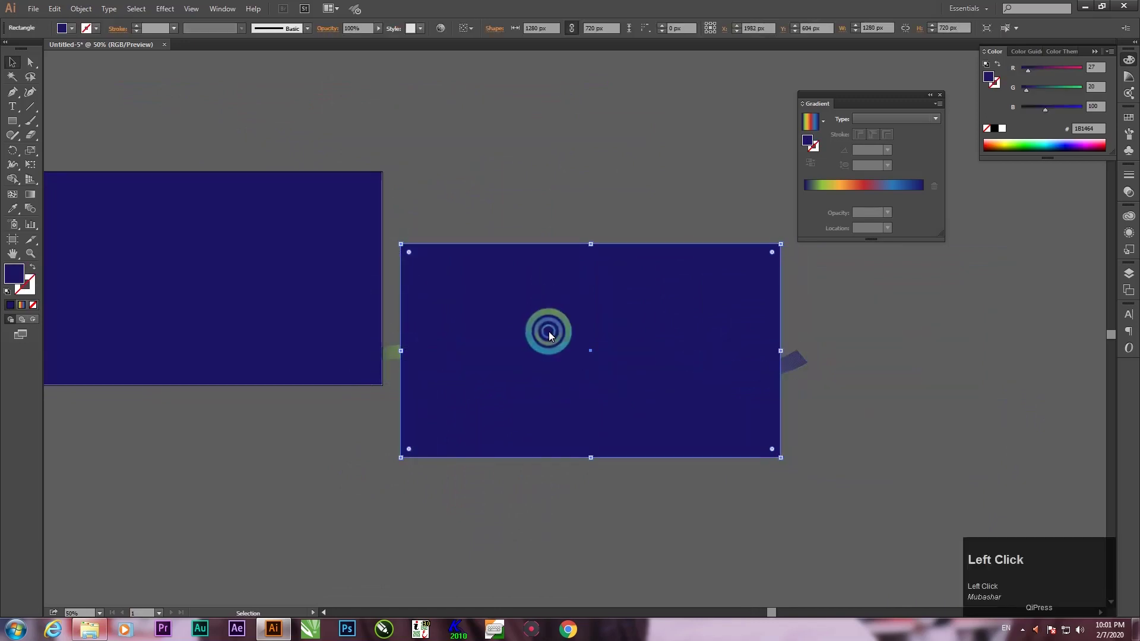
pyautogui.press('ctrl+[')
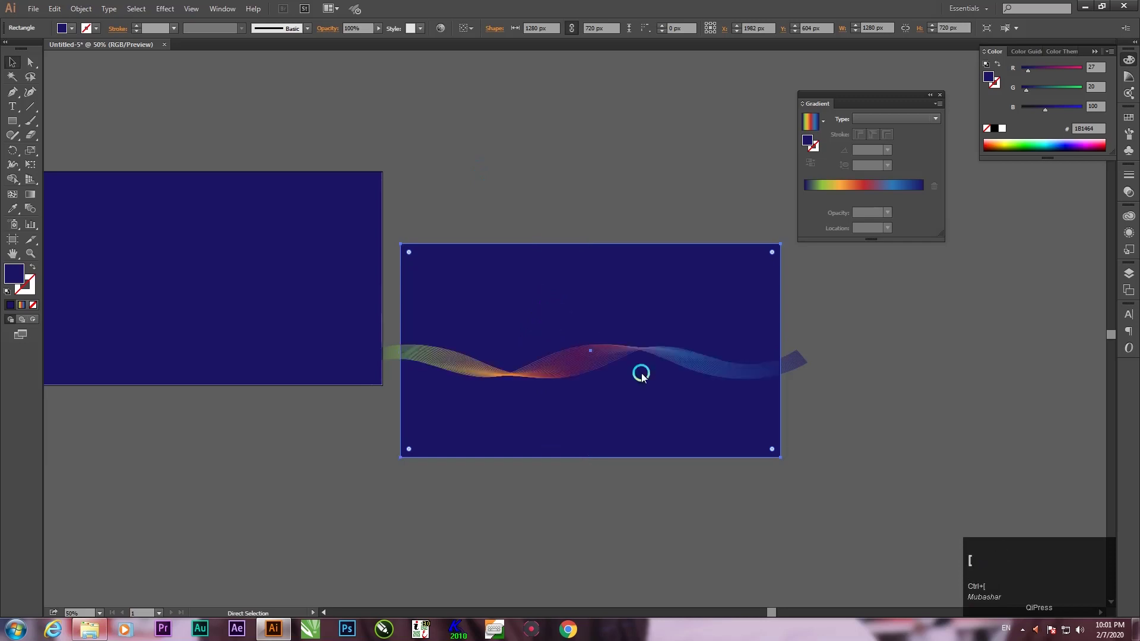
pyautogui.click(569, 272)
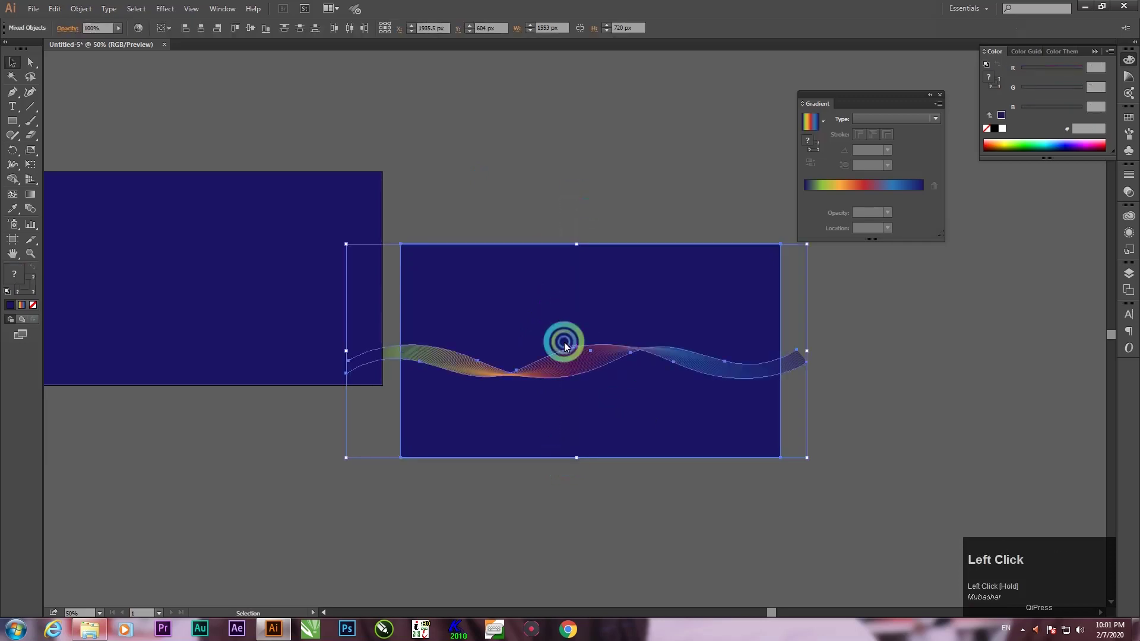
pyautogui.rightClick(568, 346)
pyautogui.click(616, 411)
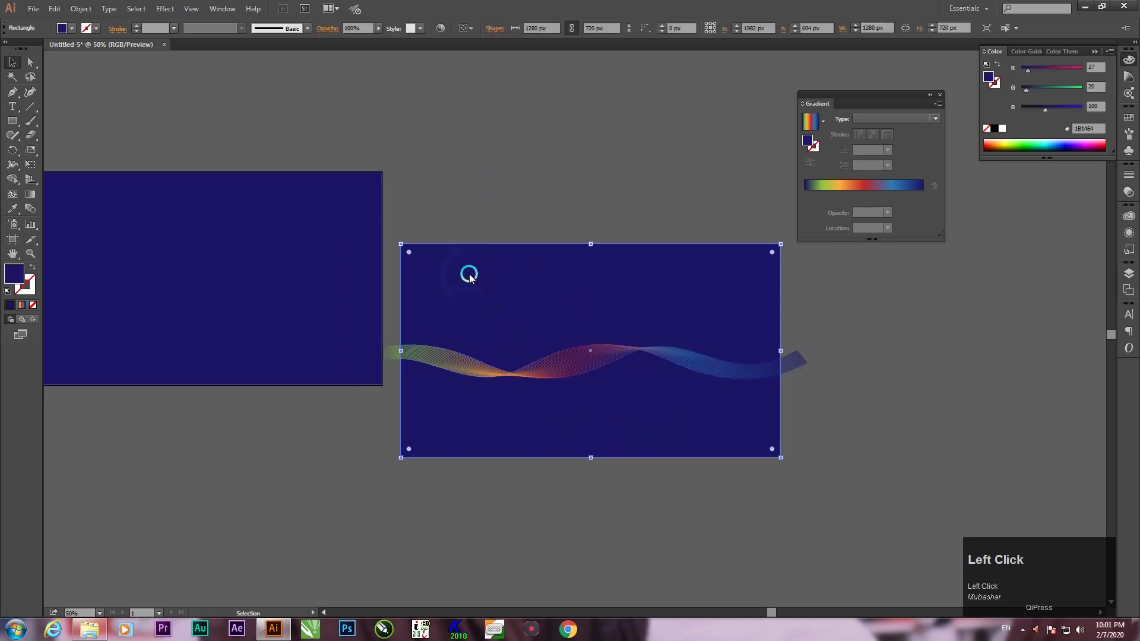
pyautogui.click(474, 277)
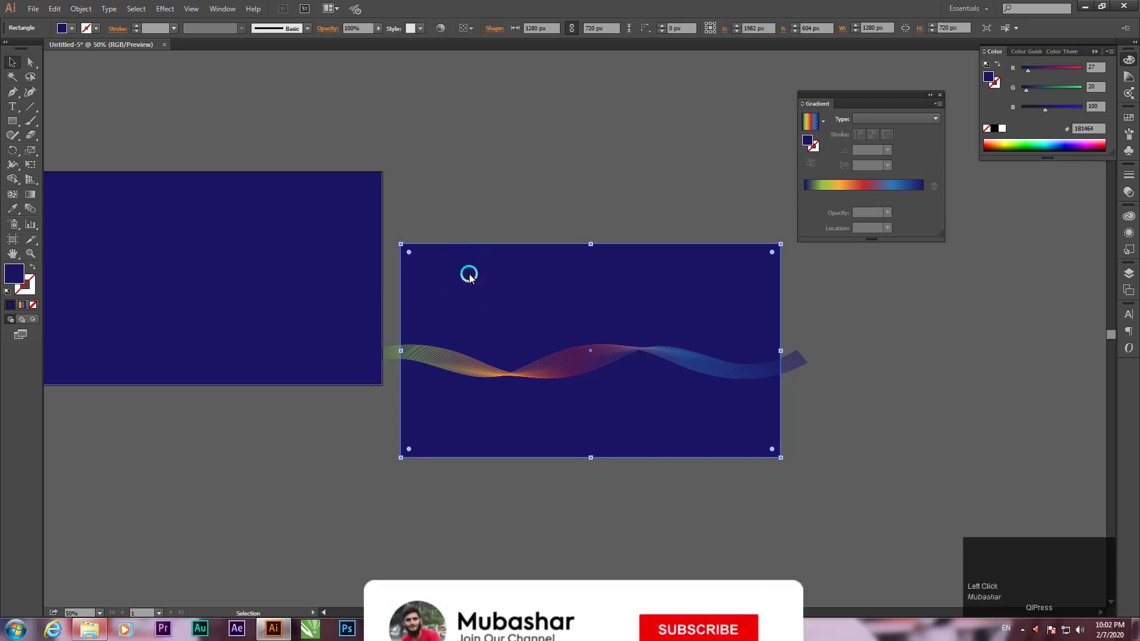
pyautogui.rightClick(474, 278)
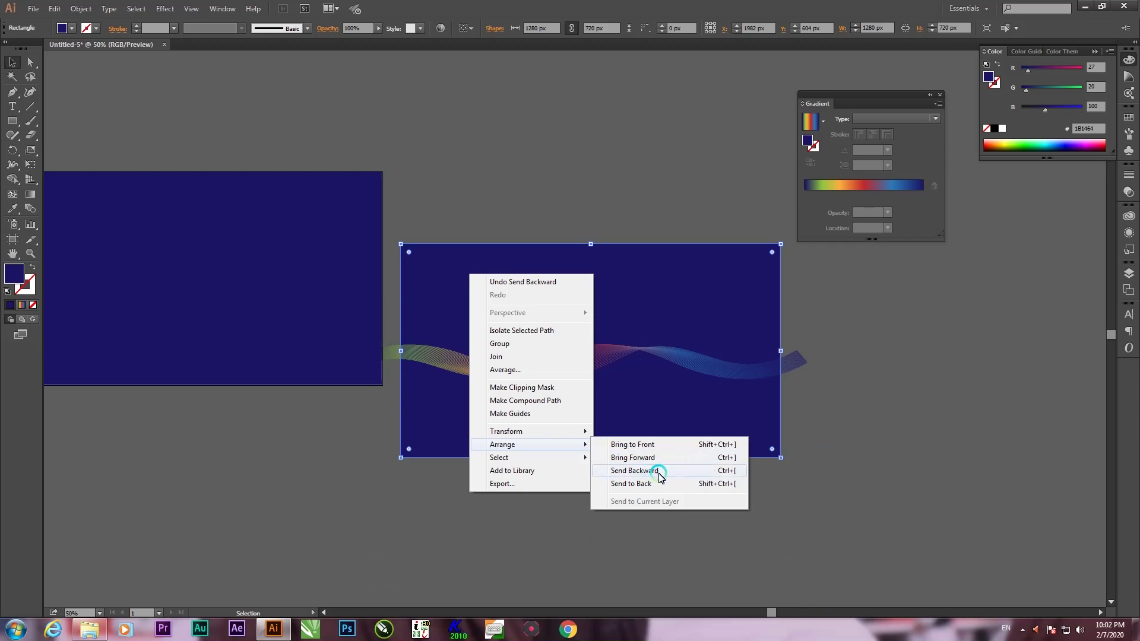
# Send the rectangle to back, then try clipping the ribbon to it as a masked group.
pyautogui.click(695, 485)
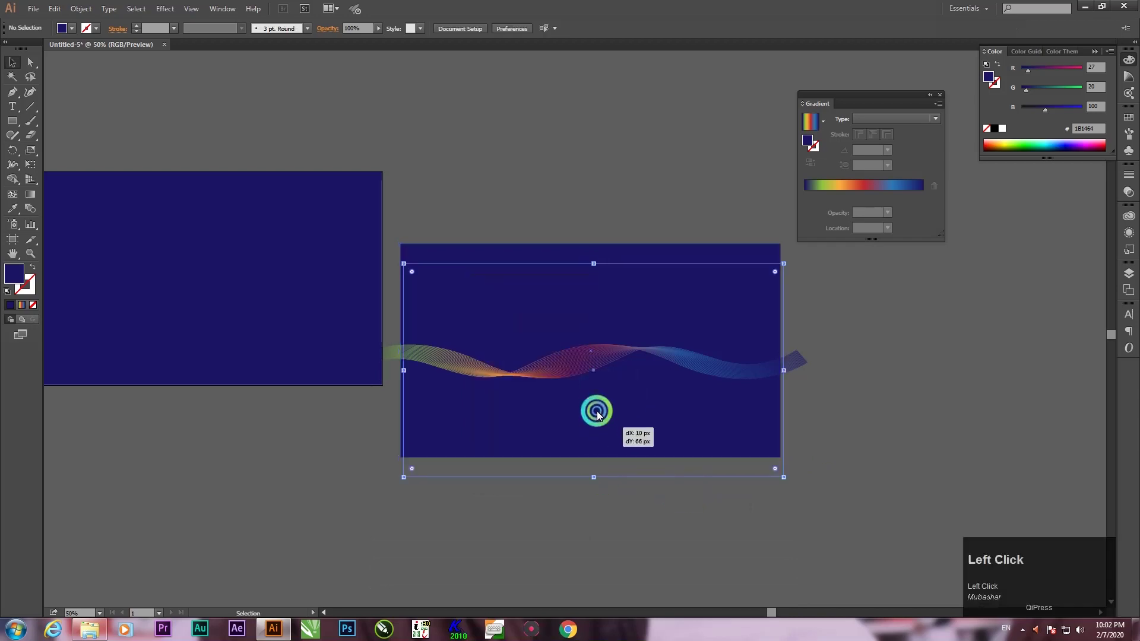
pyautogui.rightClick(601, 412)
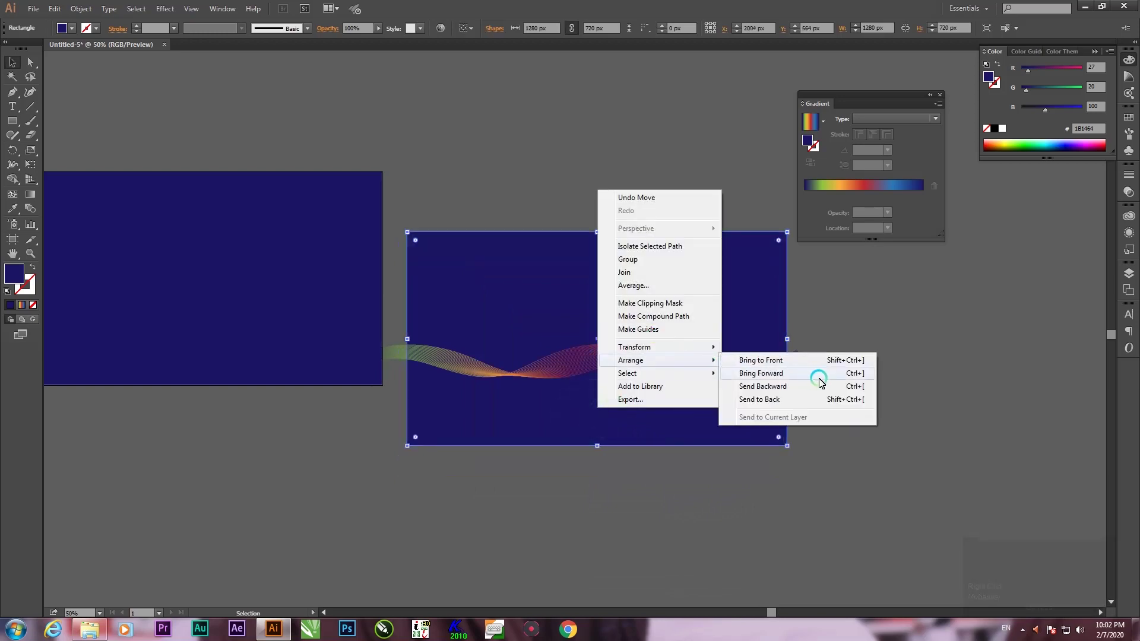
pyautogui.moveTo(834, 365); pyautogui.dragTo(656, 436)
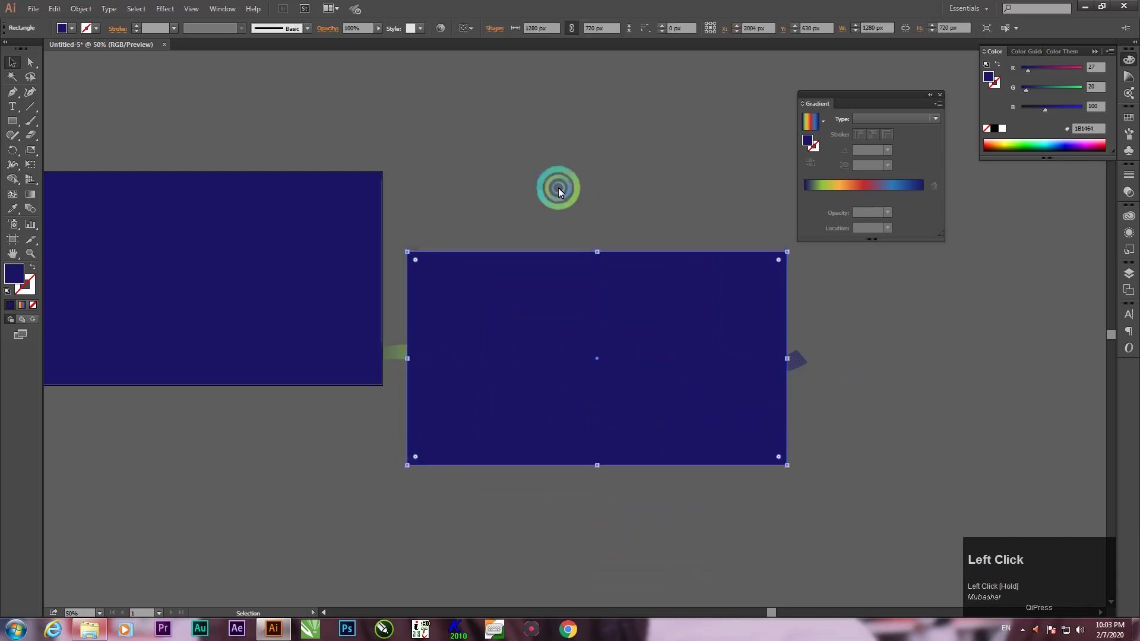
pyautogui.moveTo(769, 466); pyautogui.dragTo(683, 380)
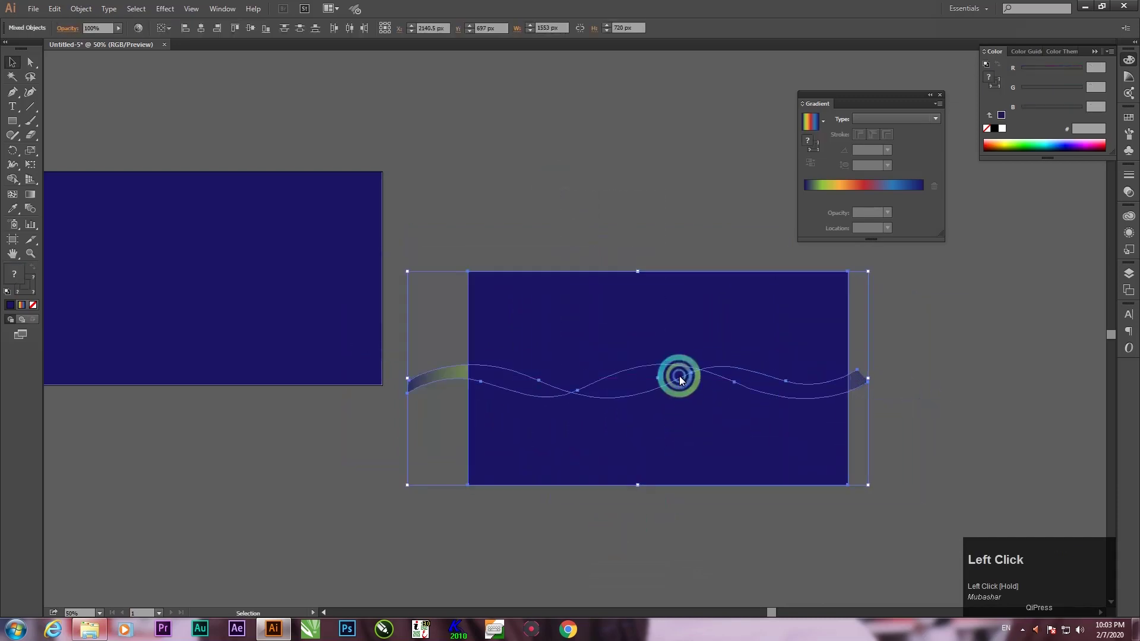
pyautogui.rightClick(683, 381)
pyautogui.moveTo(723, 447); pyautogui.dragTo(842, 329)
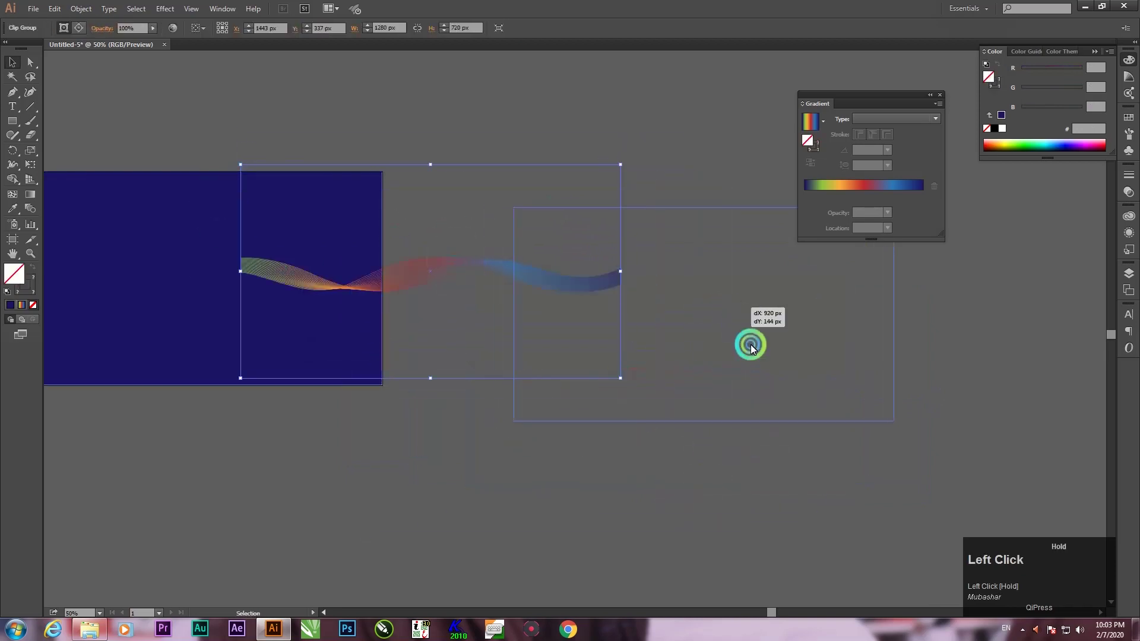
# Undo the clipping trial and reselect the navy background rectangle.
pyautogui.scroll(-3)
pyautogui.press('space')
pyautogui.click(334, 314)
pyautogui.press('space')
pyautogui.click(433, 346)
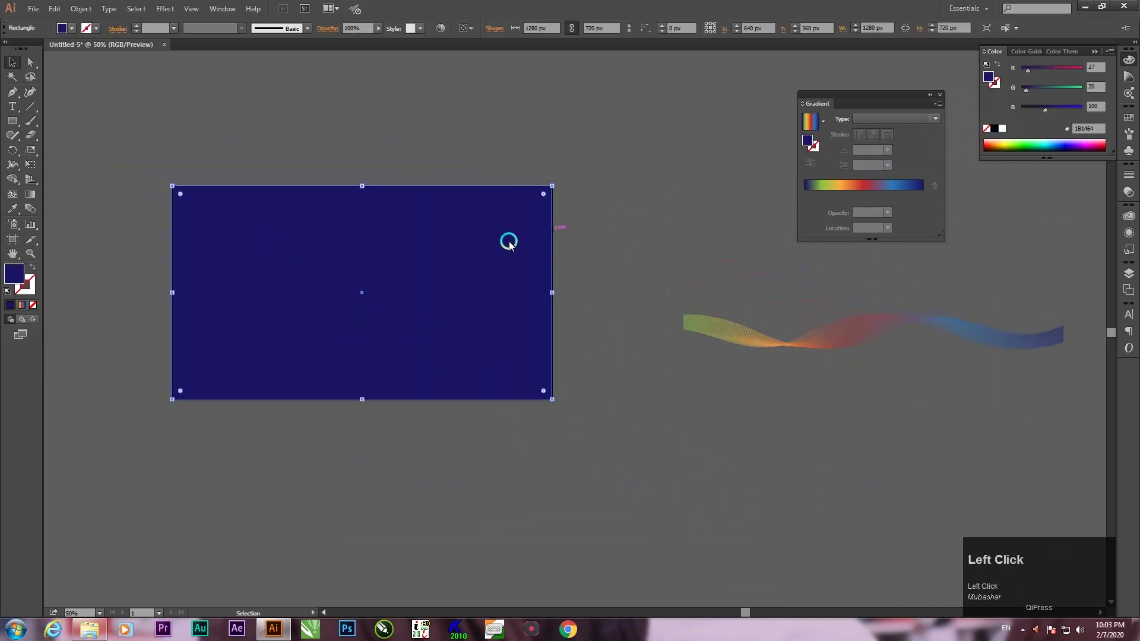
# Darken the rectangle's fill, switch it to a gradient and remove the extra colour stops.
pyautogui.click(14, 275)
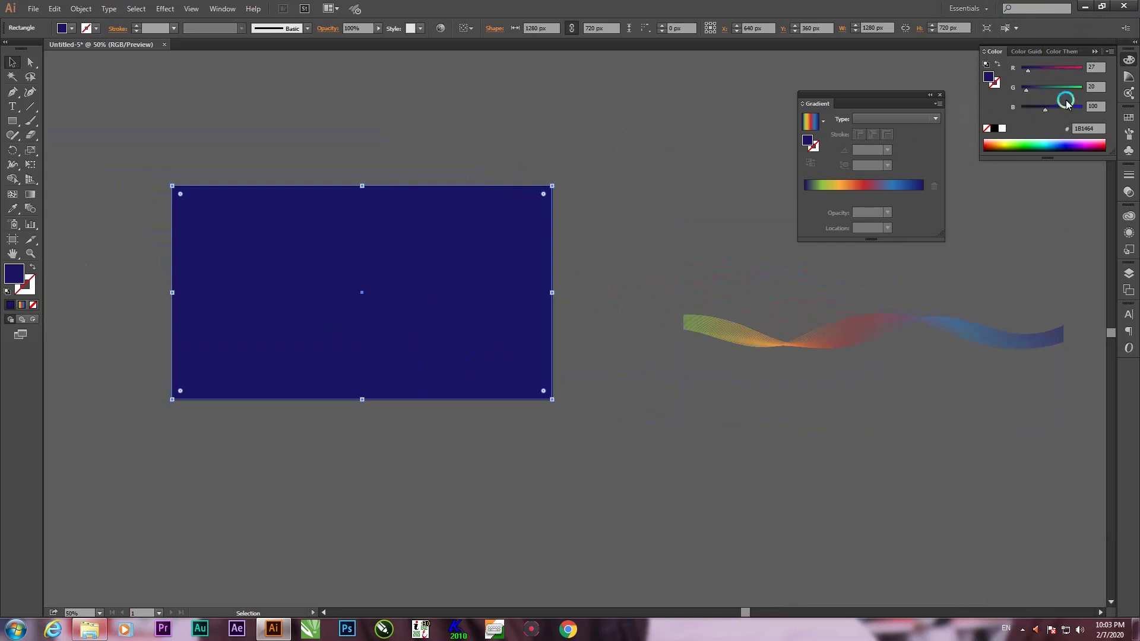
pyautogui.moveTo(1047, 111); pyautogui.dragTo(1037, 112)
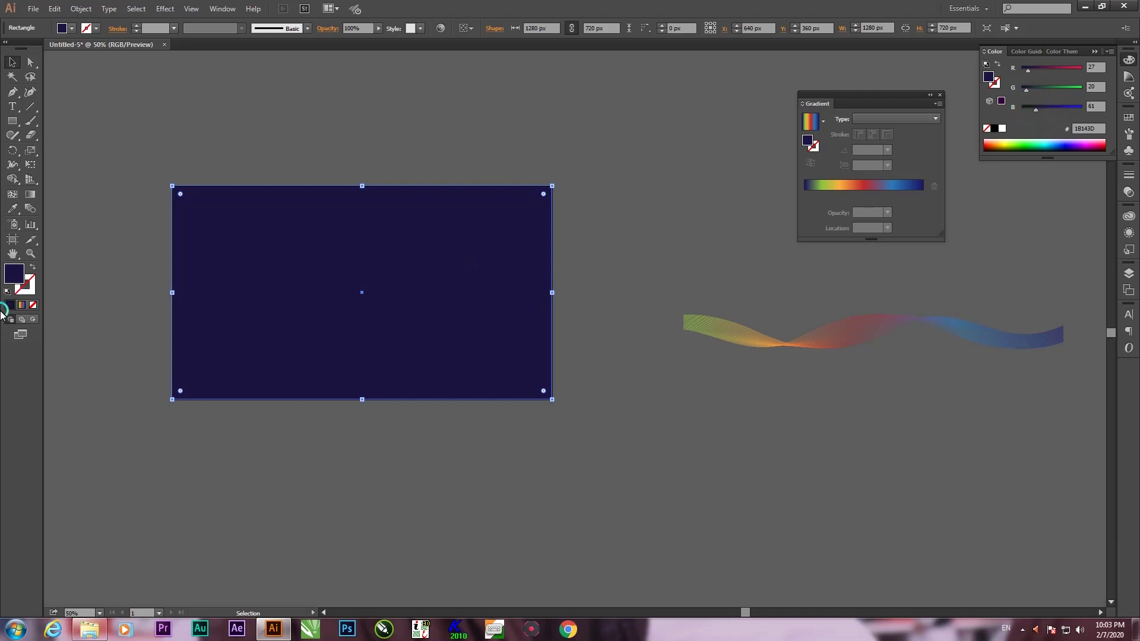
pyautogui.click(24, 311)
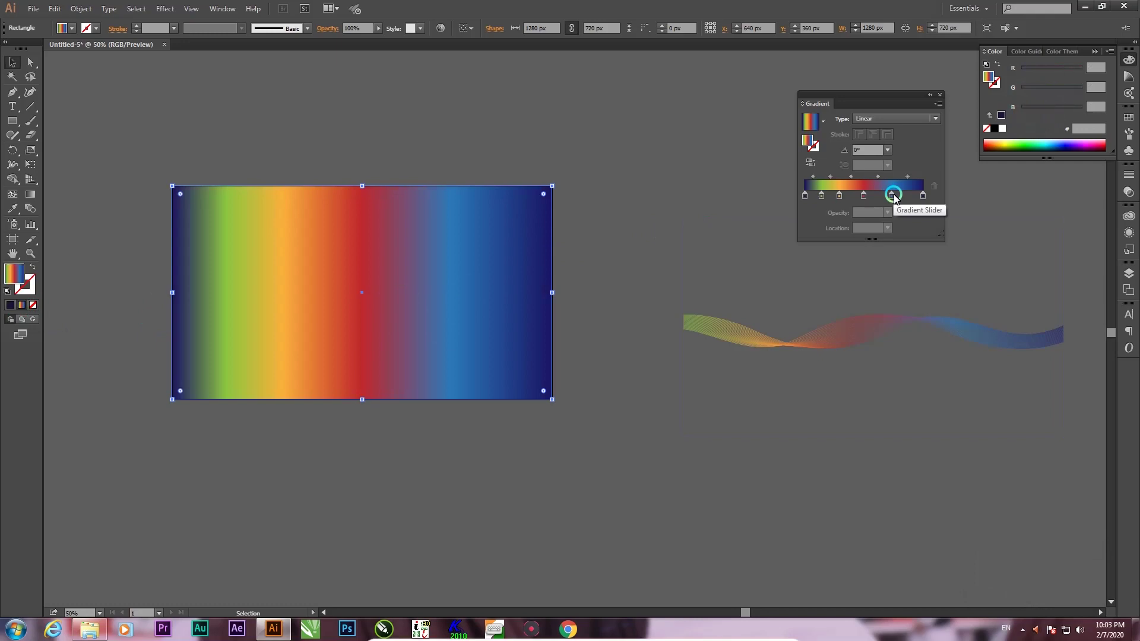
pyautogui.moveTo(897, 198); pyautogui.dragTo(939, 209)
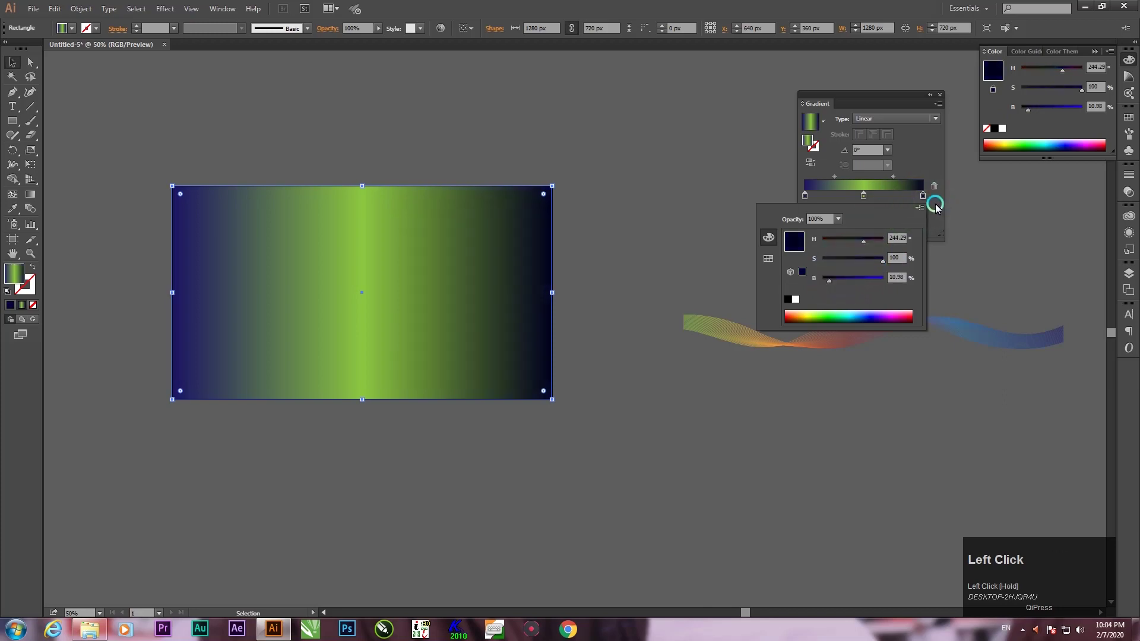
# Set the end stops to dark navy and the middle stop to a brighter navy swatch.
pyautogui.moveTo(939, 209); pyautogui.dragTo(926, 200)
pyautogui.click(806, 231)
pyautogui.moveTo(927, 199); pyautogui.dragTo(868, 200)
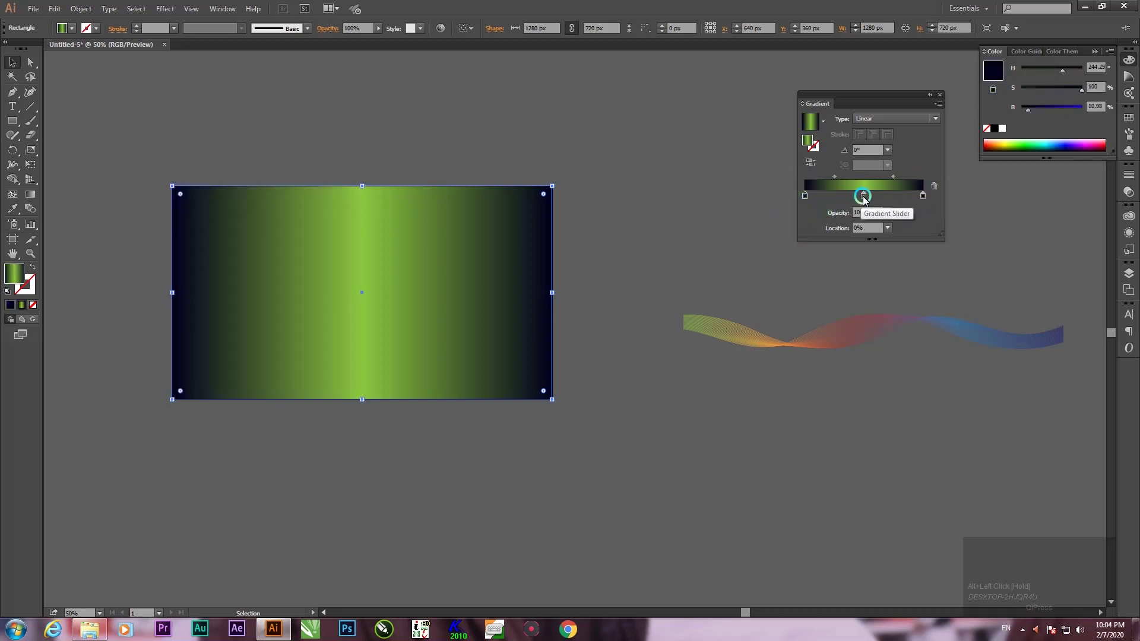
pyautogui.click(868, 200)
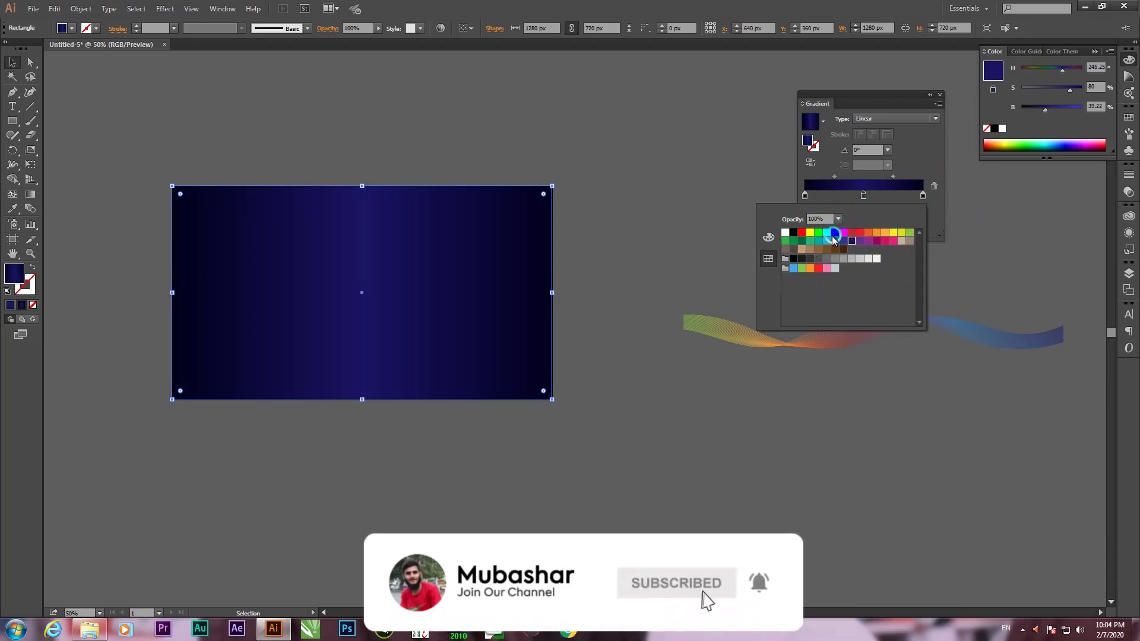
# Drag the rainbow ribbon across the navy gradient rectangle and deselect.
pyautogui.moveTo(770, 243); pyautogui.dragTo(387, 374)
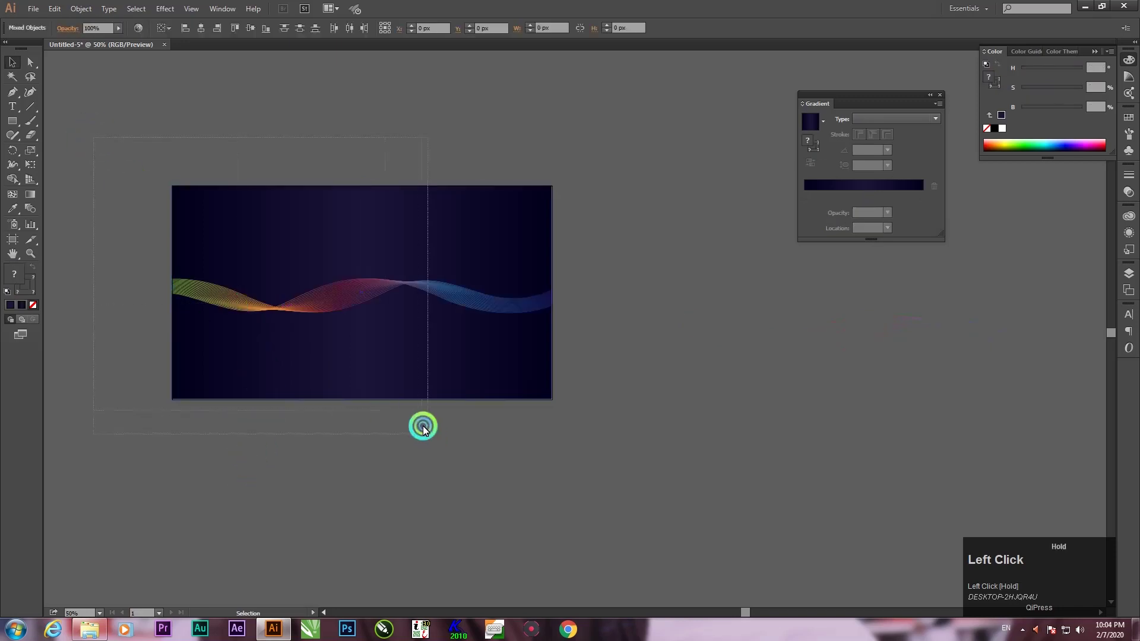
pyautogui.click(532, 371)
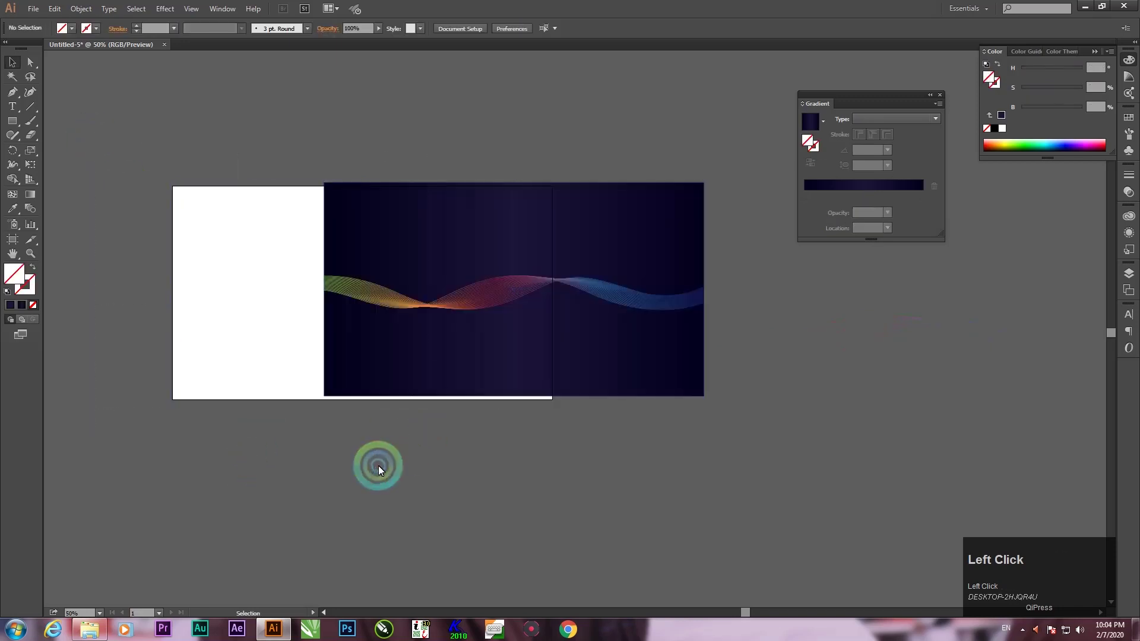